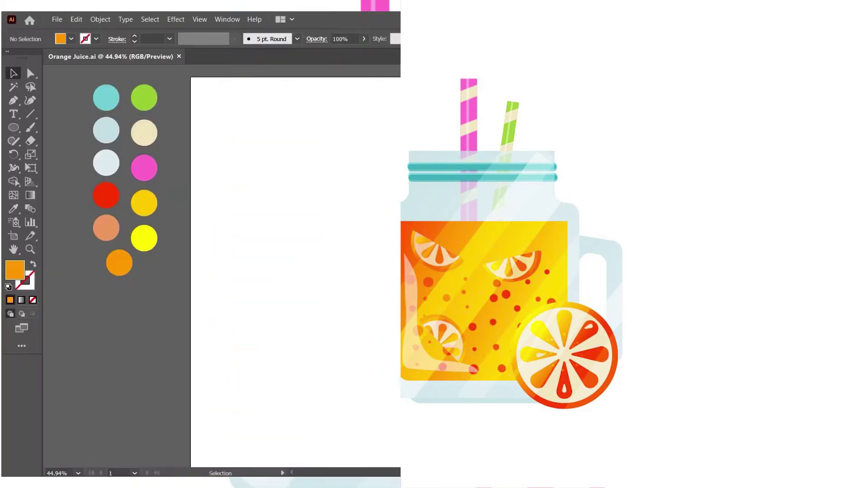
Turn the eleven selected palette circles into a new colour group in Swatches from Selected Artwork
{"action": "left_click_drag", "start_coordinate": [108, 77], "coordinate": [719, 107]}
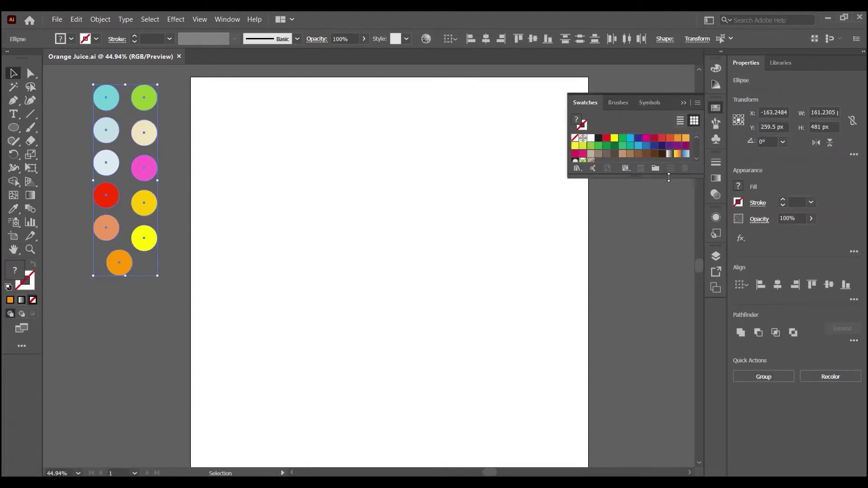
{"action": "left_click", "coordinate": [669, 177]}
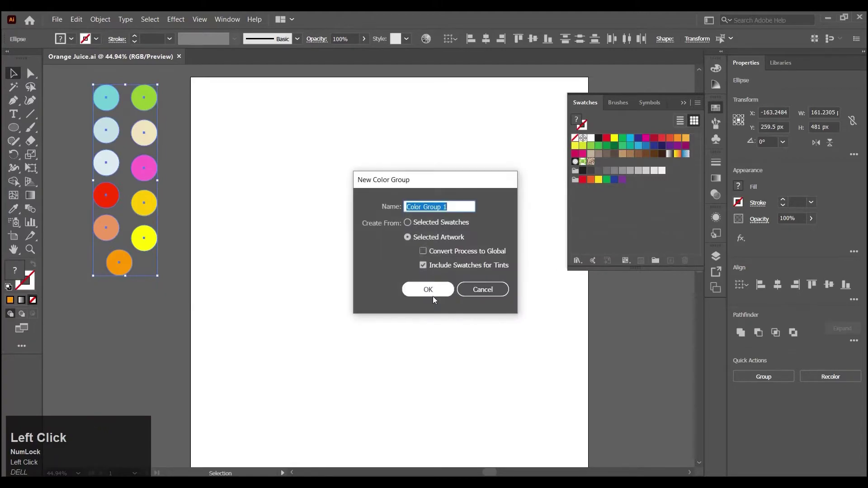
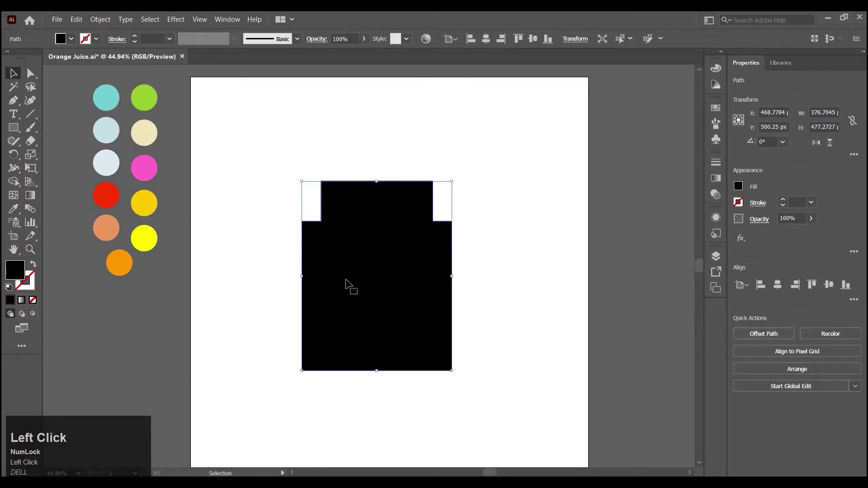
Round the corners of the united jar silhouette using the live corner widgets
{"action": "left_click_drag", "start_coordinate": [32, 81], "coordinate": [446, 234]}
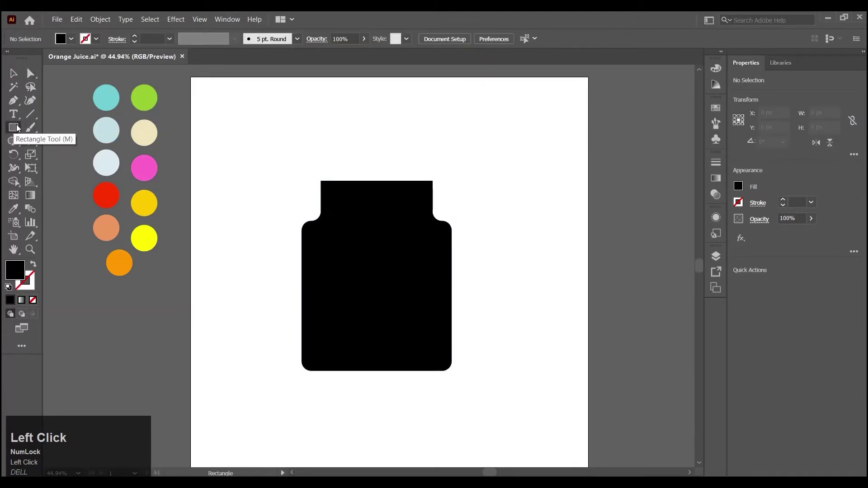
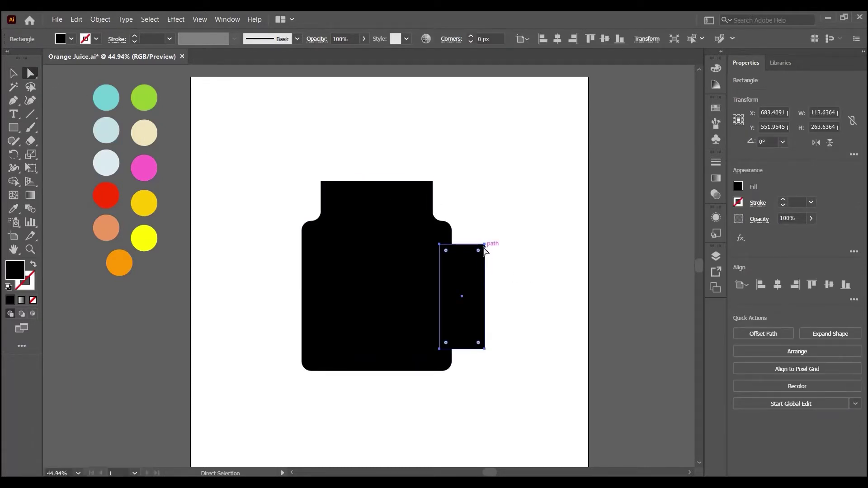
Taper the handle toward the jar and offset a smaller inner copy of it for the hole
{"action": "left_click_drag", "start_coordinate": [488, 248], "coordinate": [521, 290]}
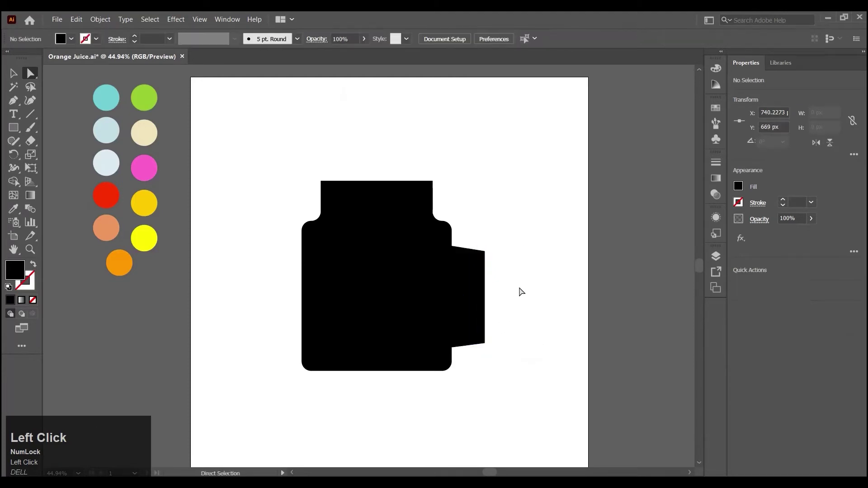
{"action": "left_click", "coordinate": [107, 22]}
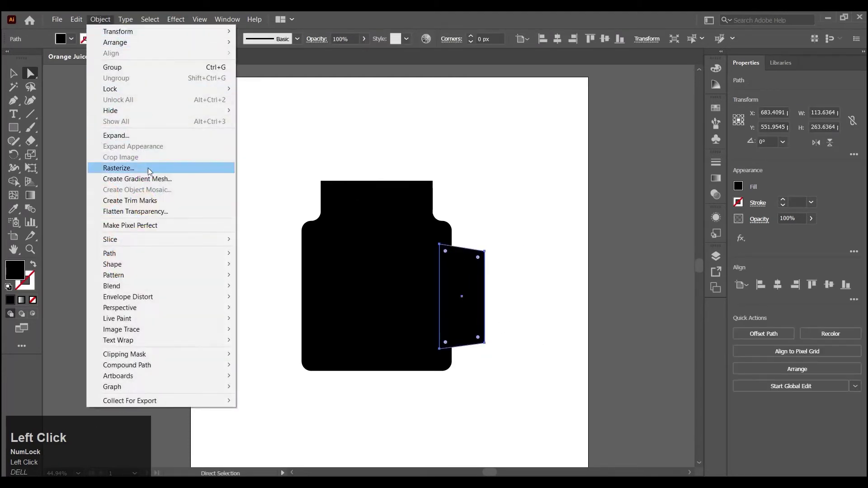
{"action": "key", "text": "-"}
{"action": "key", "text": "Return"}
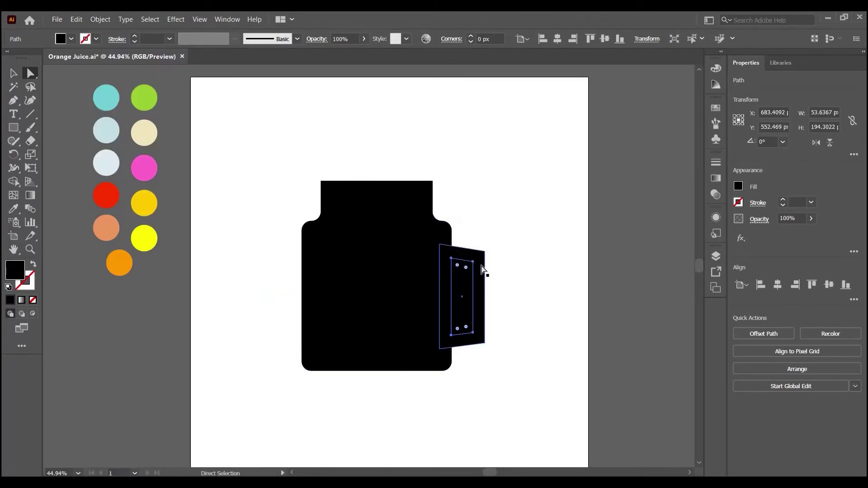
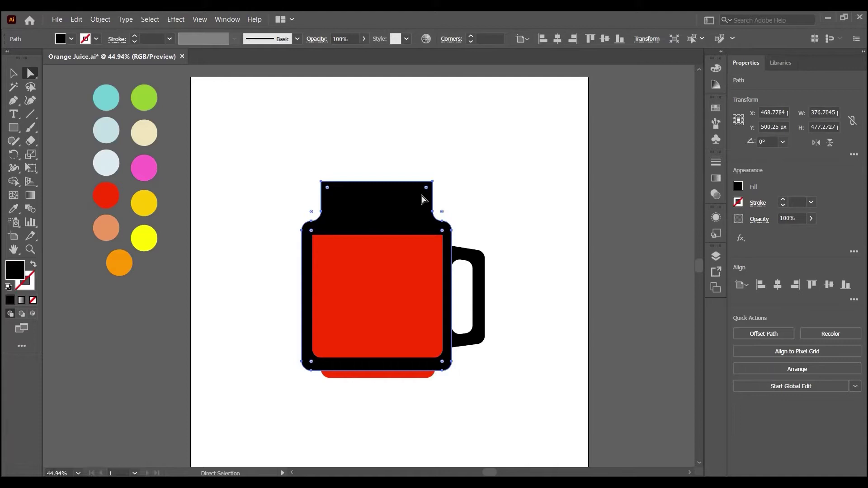
Colour the jar glass pale blue via the Gradient panel and make the handle and hole a compound path
{"action": "left_click", "coordinate": [723, 181]}
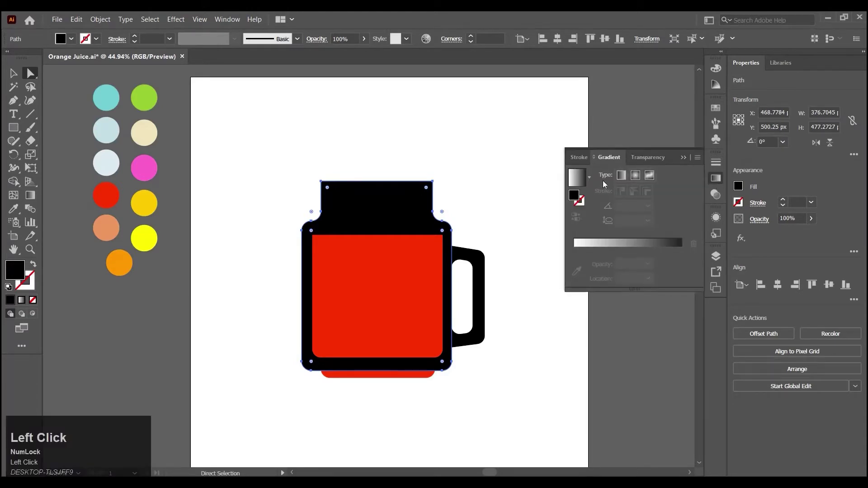
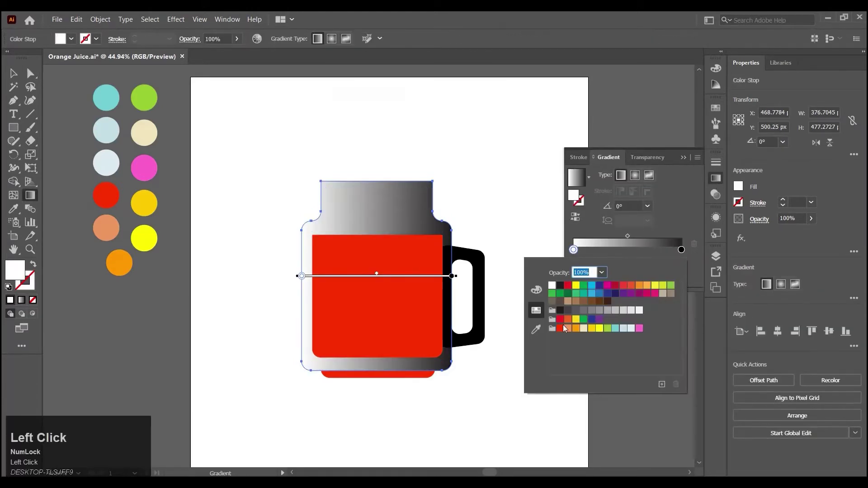
{"action": "left_click", "coordinate": [626, 333]}
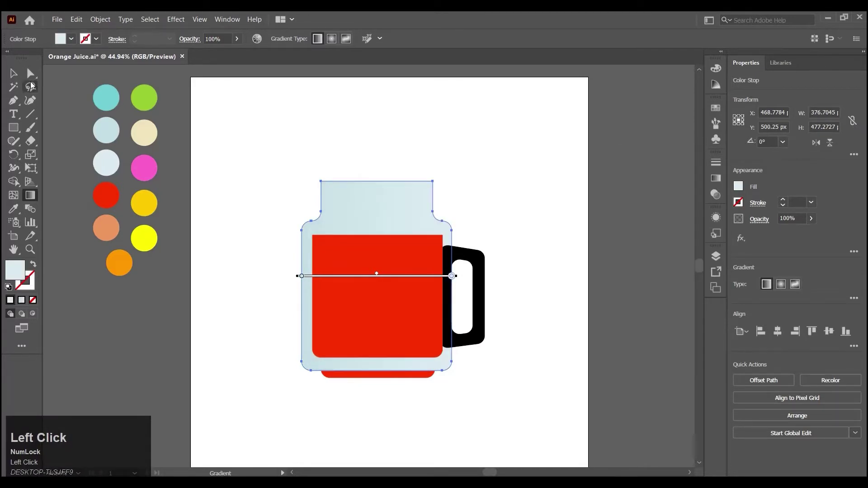
{"action": "right_click", "coordinate": [481, 267]}
{"action": "left_click", "coordinate": [524, 372]}
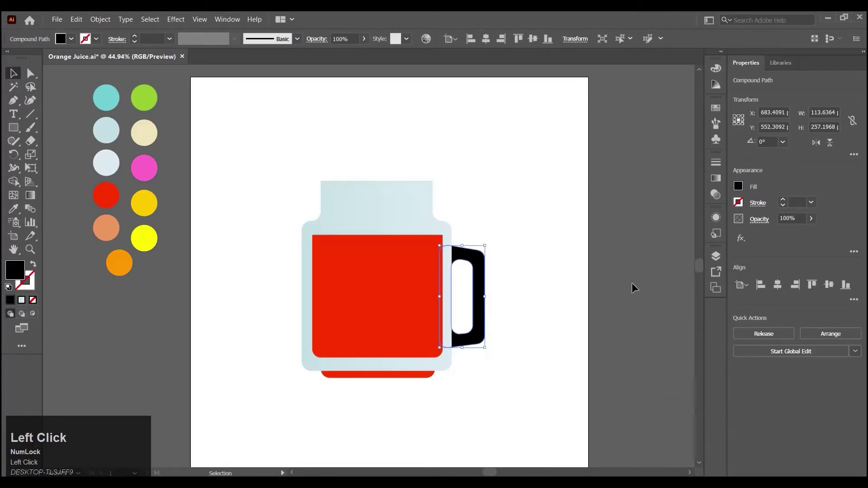
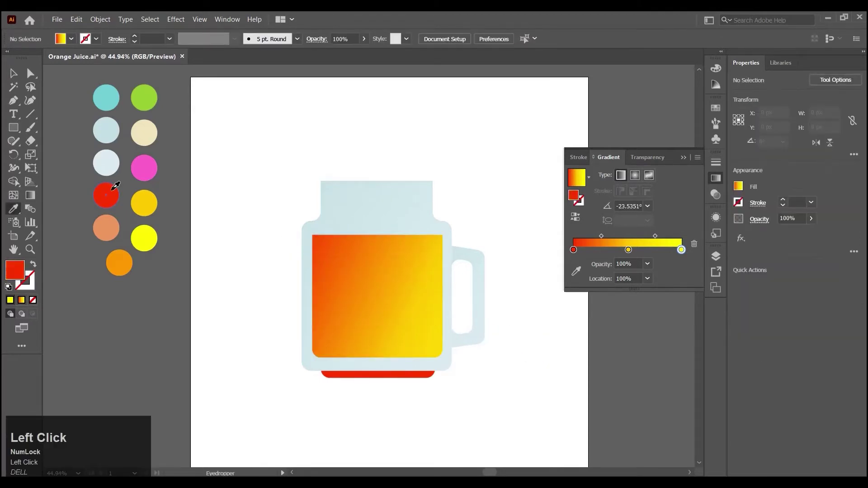
Sample the palette red and switch to the Ellipse Tool for drawing bubbles
{"action": "left_click", "coordinate": [23, 131]}
{"action": "right_click", "coordinate": [23, 131]}
{"action": "left_click", "coordinate": [75, 158]}
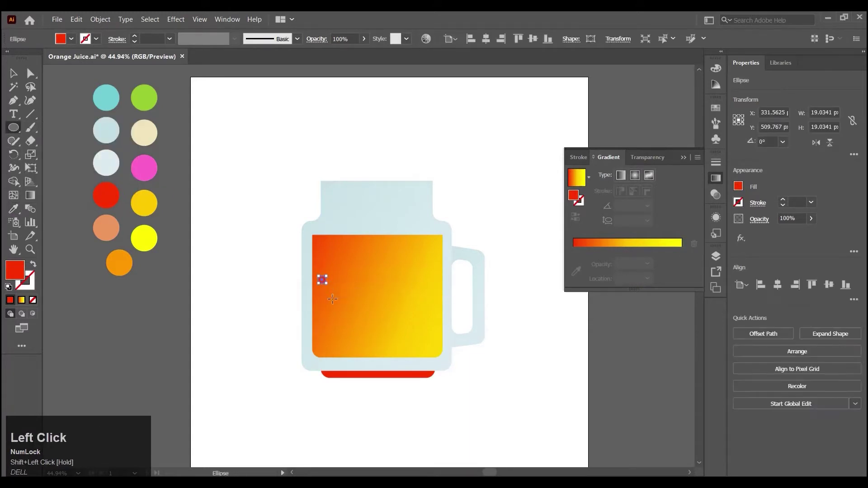
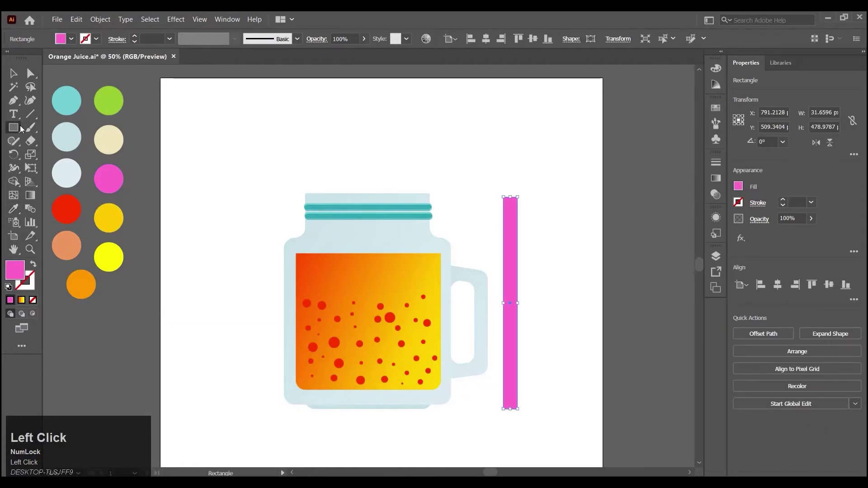
Draw a cream stripe on the straw and repeat it down its length with a Transform effect of 7 copies
{"action": "left_click_drag", "start_coordinate": [48, 211], "coordinate": [536, 214]}
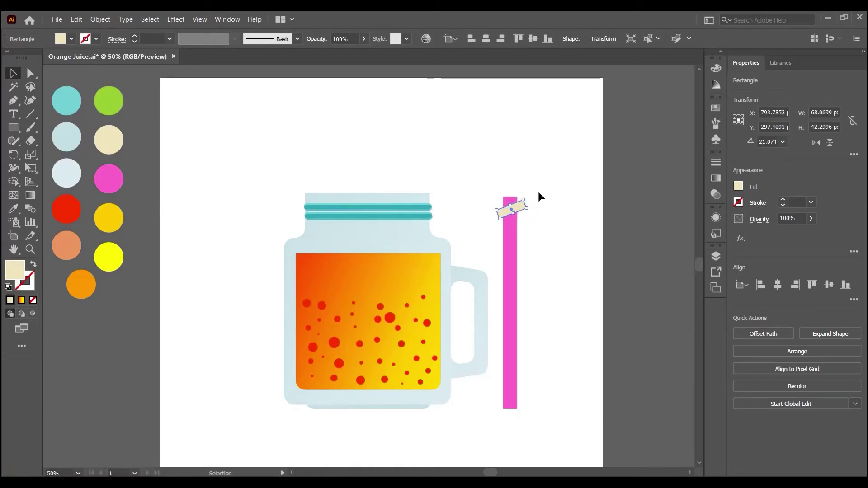
{"action": "left_click", "coordinate": [179, 19]}
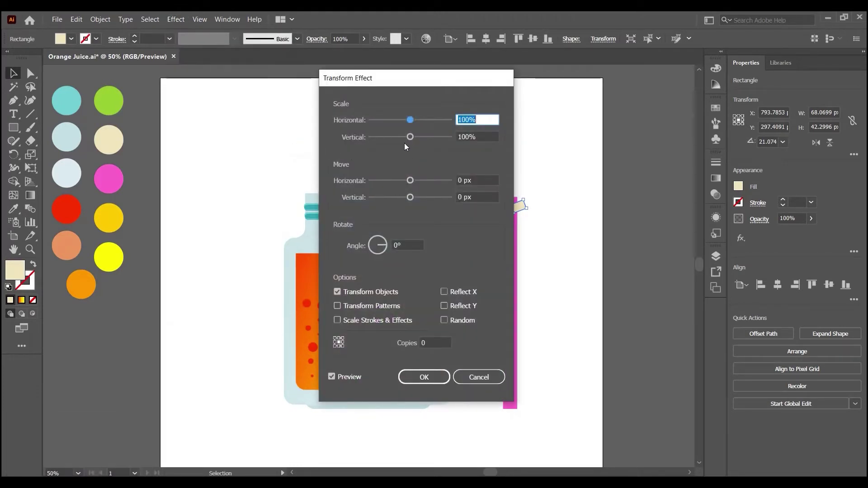
{"action": "left_click_drag", "start_coordinate": [415, 202], "coordinate": [429, 196]}
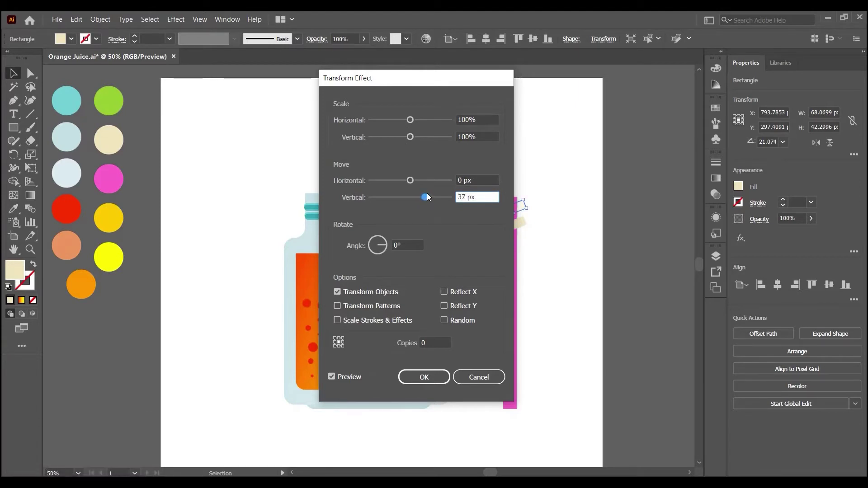
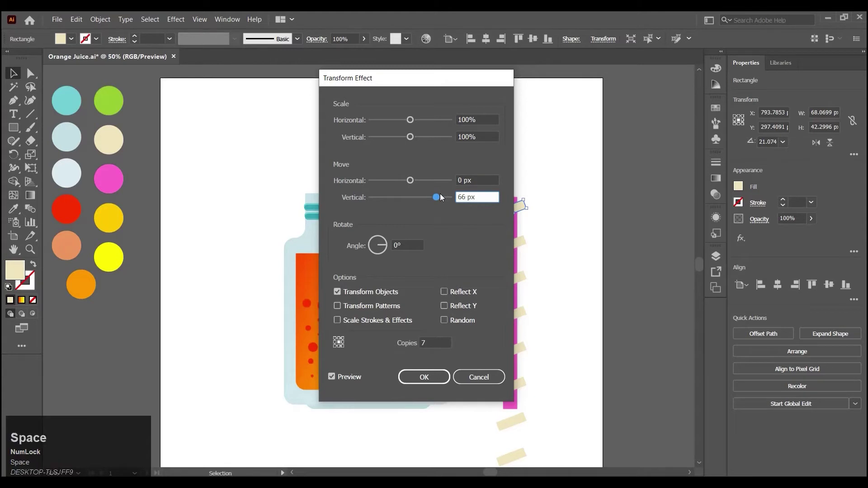
{"action": "left_click", "coordinate": [335, 377]}
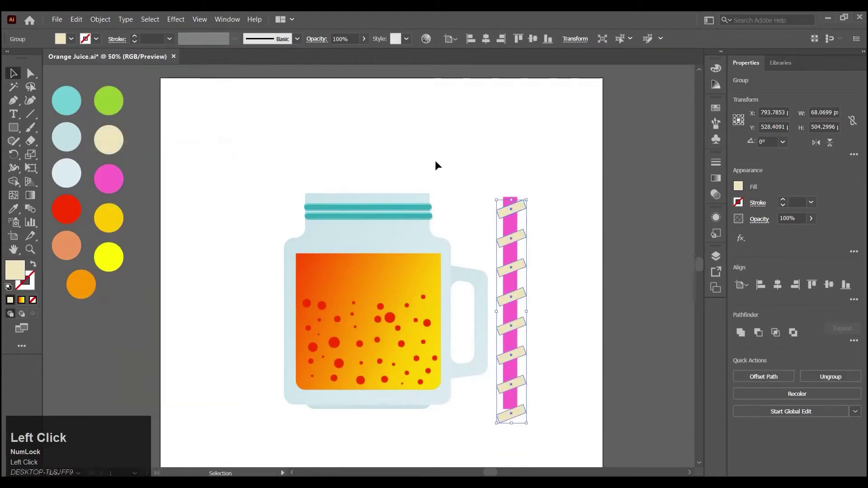
Paste a straw copy in front and use it as a clipping mask over the stripes
{"action": "key", "text": "ctrl+c"}
{"action": "key", "text": "ctrl+f"}
{"action": "right_click", "coordinate": [511, 201]}
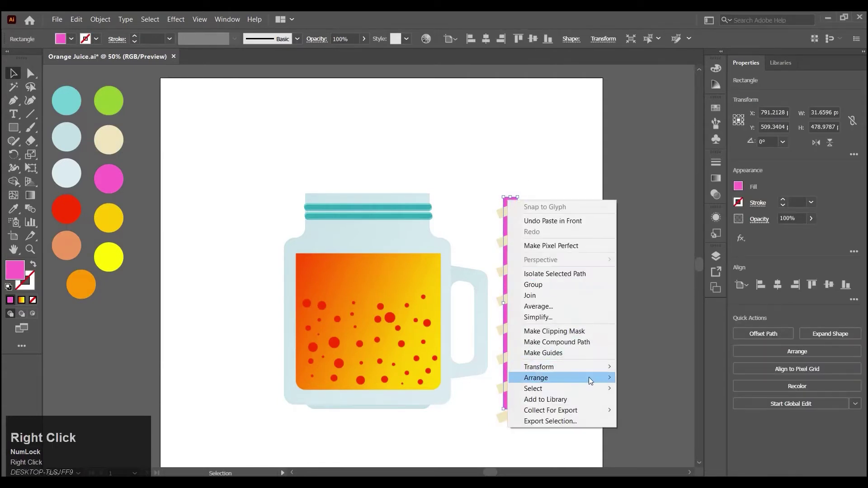
{"action": "left_click", "coordinate": [584, 383]}
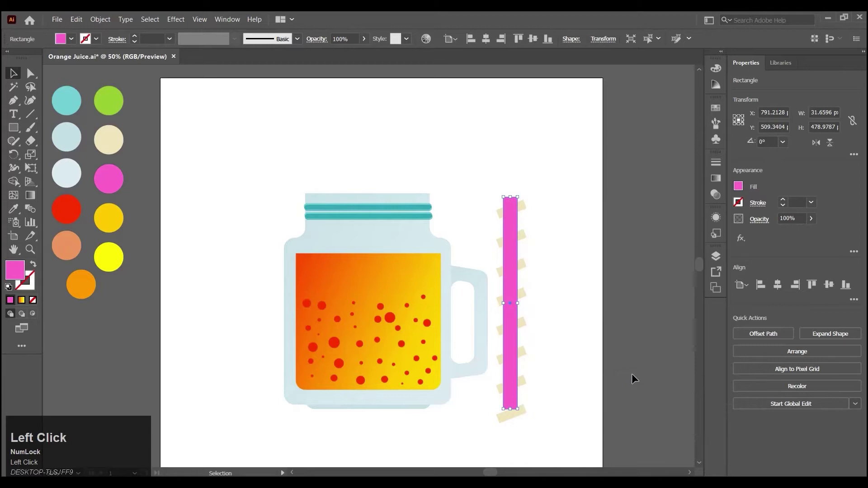
{"action": "left_click", "coordinate": [543, 224]}
{"action": "left_click_drag", "start_coordinate": [528, 190], "coordinate": [518, 345]}
{"action": "right_click", "coordinate": [523, 339]}
{"action": "left_click", "coordinate": [573, 267]}
{"action": "left_click", "coordinate": [18, 125]}
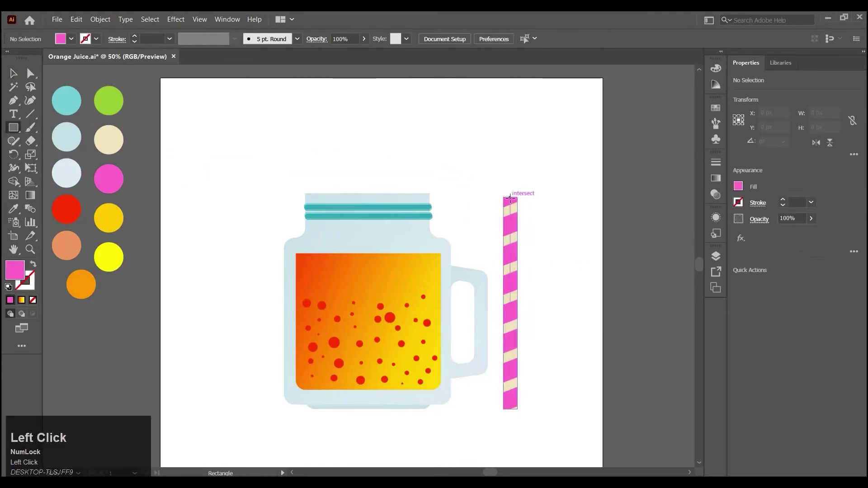
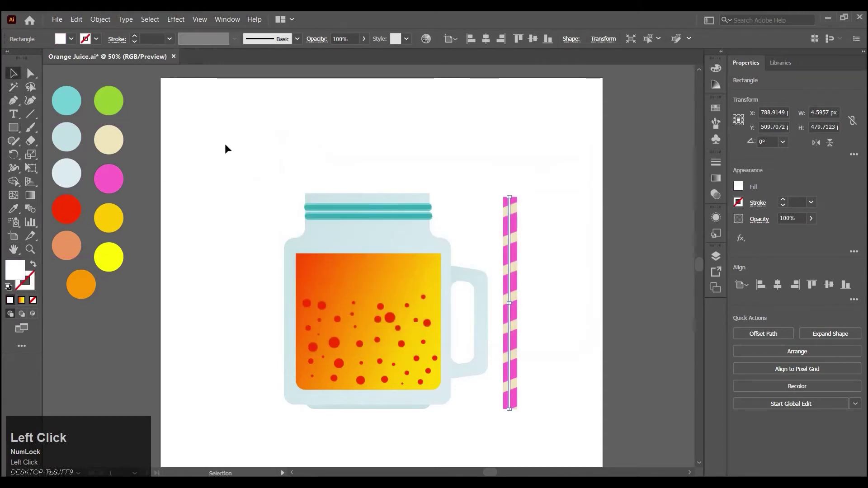
Select every piece of the pink striped straw and combine them together
{"action": "left_click", "coordinate": [515, 239]}
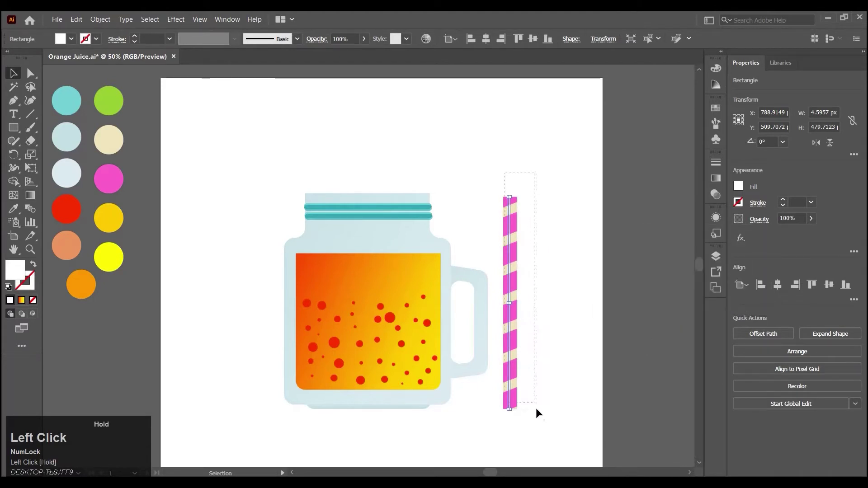
{"action": "right_click", "coordinate": [512, 308]}
{"action": "left_click_drag", "start_coordinate": [550, 380], "coordinate": [361, 232]}
{"action": "key", "text": "ctrl+c"}
Make a copy of the straw with a green base, place it beside the pink one and tilt it to a slant
{"action": "key", "text": "ctrl+f"}
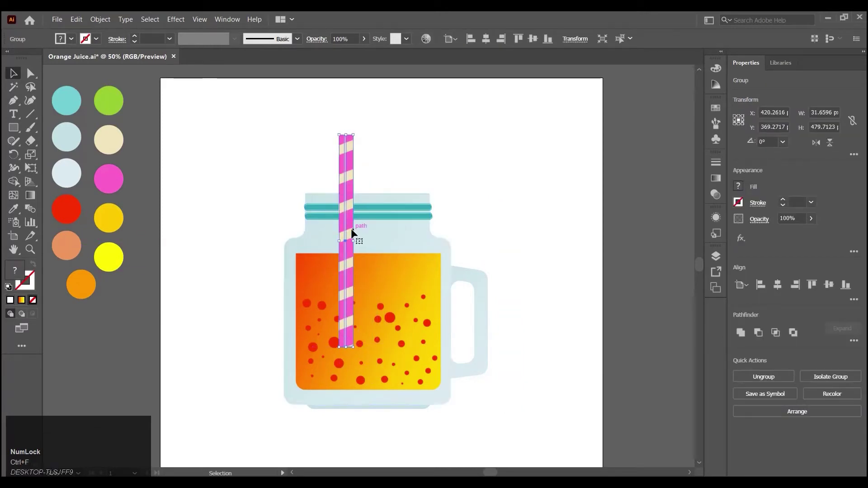
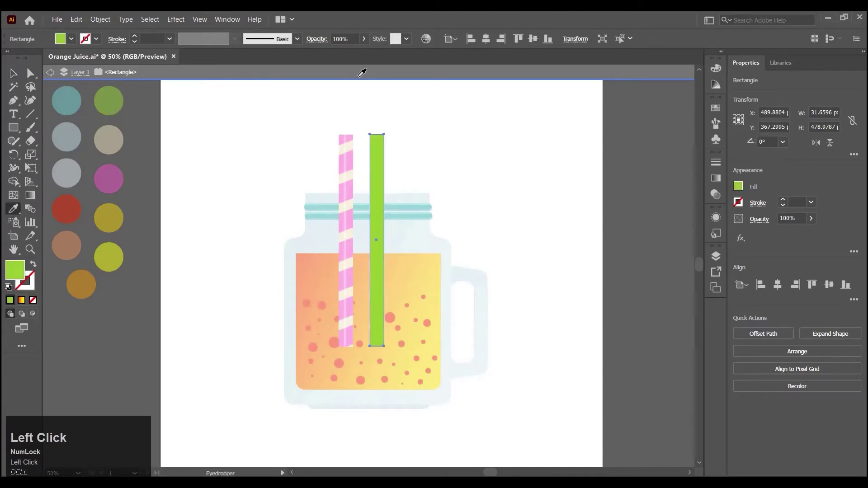
{"action": "left_click", "coordinate": [413, 182]}
{"action": "right_click", "coordinate": [408, 181]}
{"action": "left_click_drag", "start_coordinate": [436, 255], "coordinate": [349, 197]}
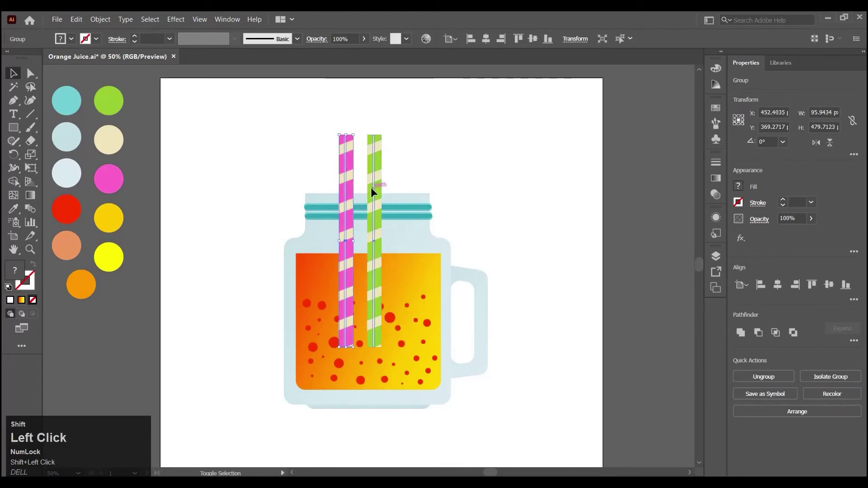
{"action": "right_click", "coordinate": [375, 189]}
{"action": "left_click_drag", "start_coordinate": [418, 297], "coordinate": [479, 162]}
Restack the glass over both straws so only their tops show above the jar neck
{"action": "key", "text": "ctrl+c"}
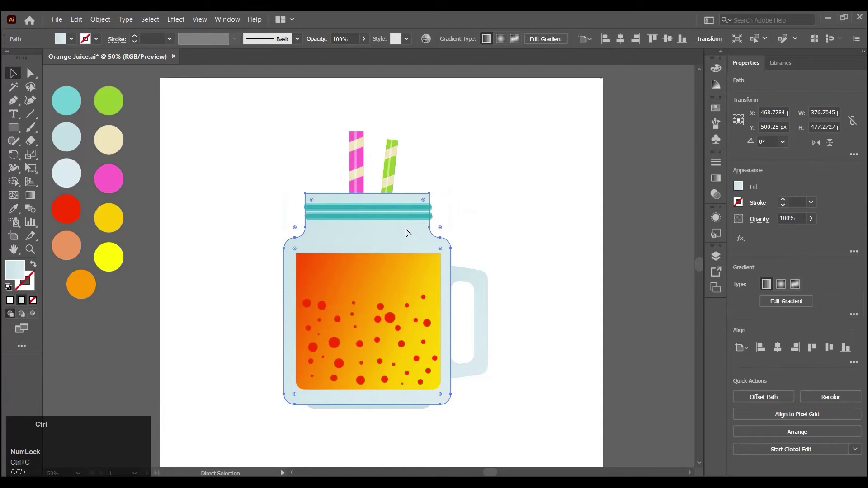
{"action": "key", "text": "ctrl+f"}
{"action": "right_click", "coordinate": [410, 231]}
{"action": "left_click", "coordinate": [461, 408]}
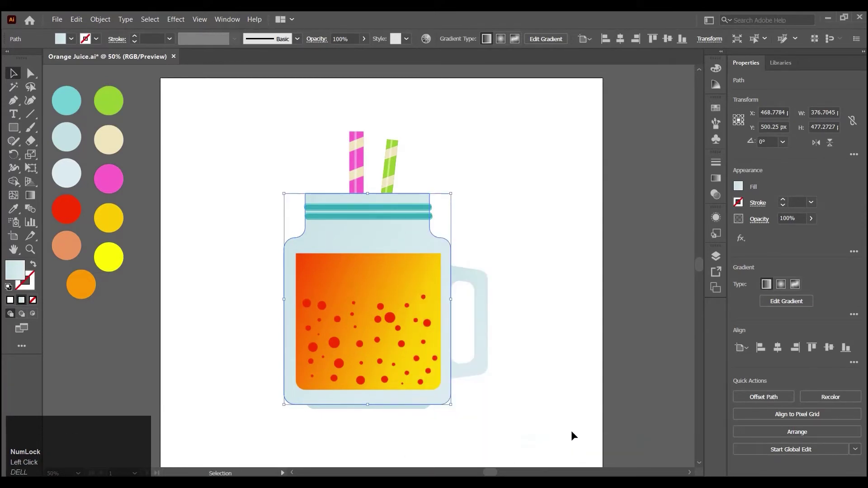
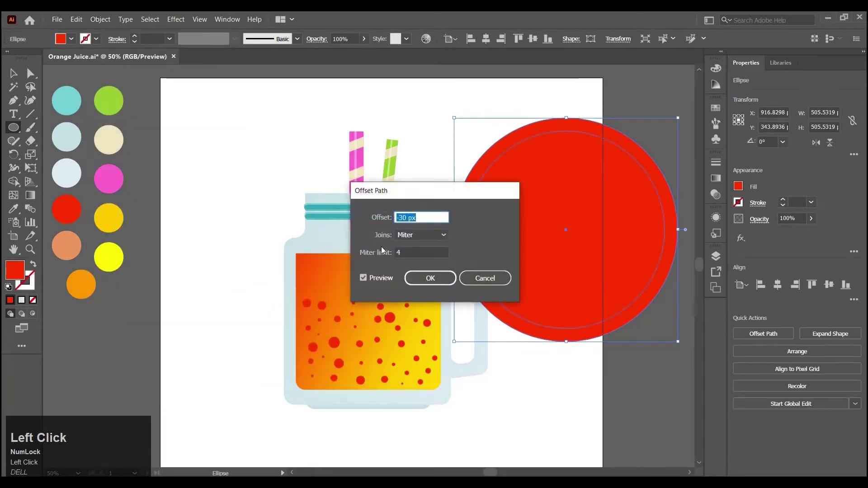
Confirm the -30 px offset inner circle and fill it with cream
{"action": "left_click", "coordinate": [370, 277]}
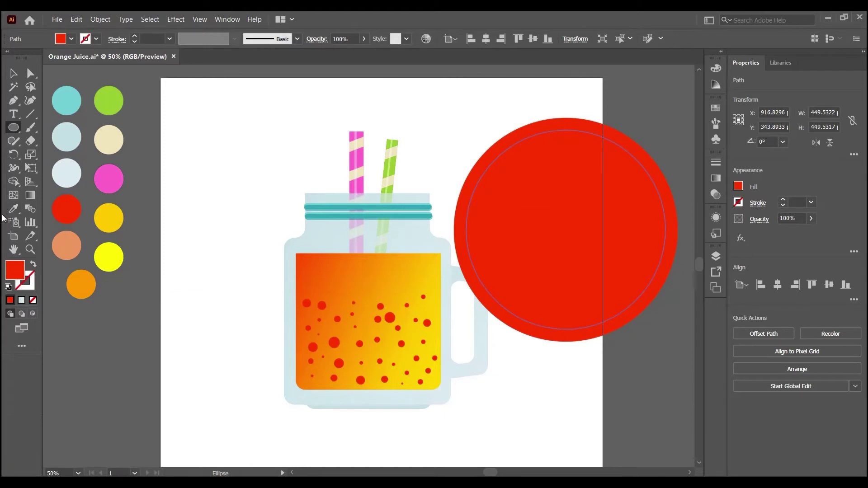
{"action": "left_click", "coordinate": [15, 213]}
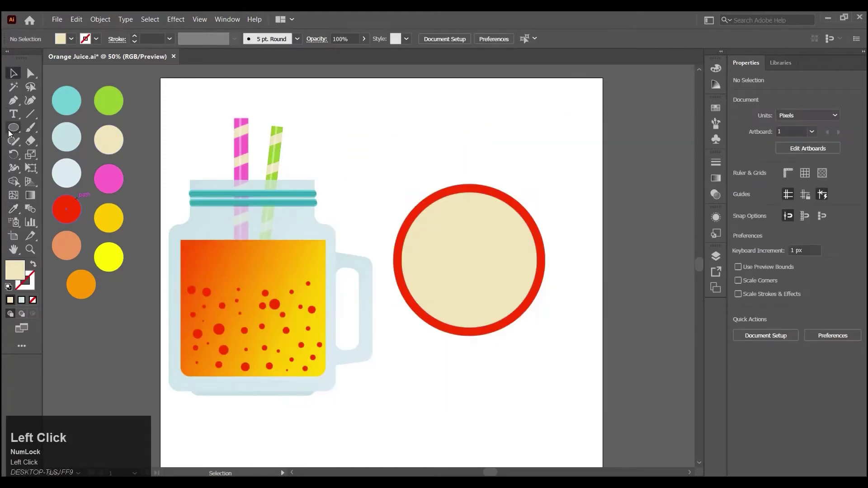
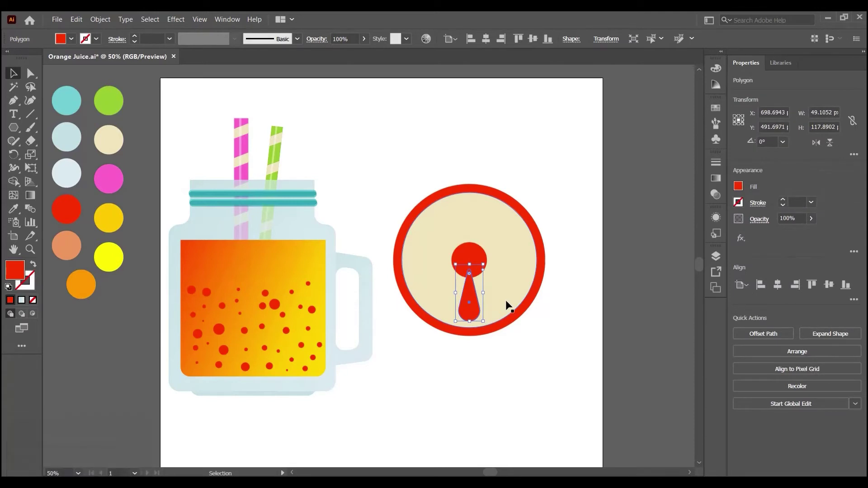
Reflect the teardrop segment into a copy and move it above the slice centre
{"action": "left_click", "coordinate": [472, 307]}
{"action": "right_click", "coordinate": [471, 308]}
{"action": "left_click_drag", "start_coordinate": [502, 251], "coordinate": [554, 160]}
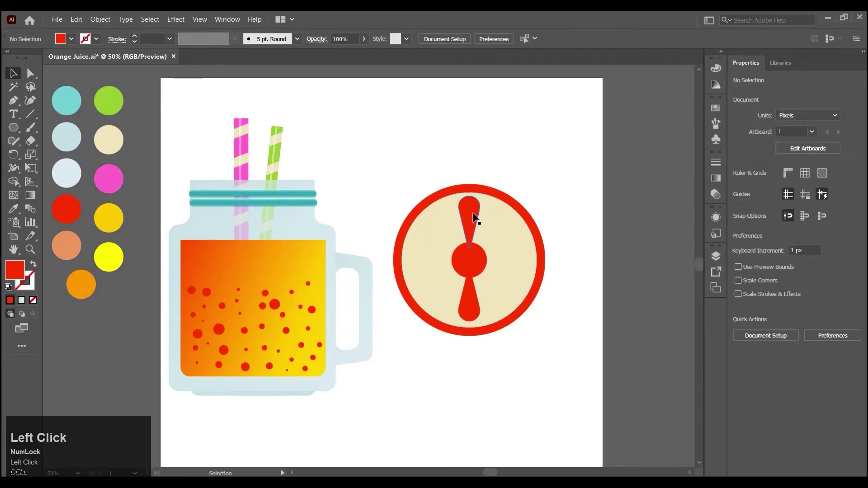
Rotate both segments 45° as a copy and repeat with Ctrl+D to complete eight segments
{"action": "left_click", "coordinate": [470, 312]}
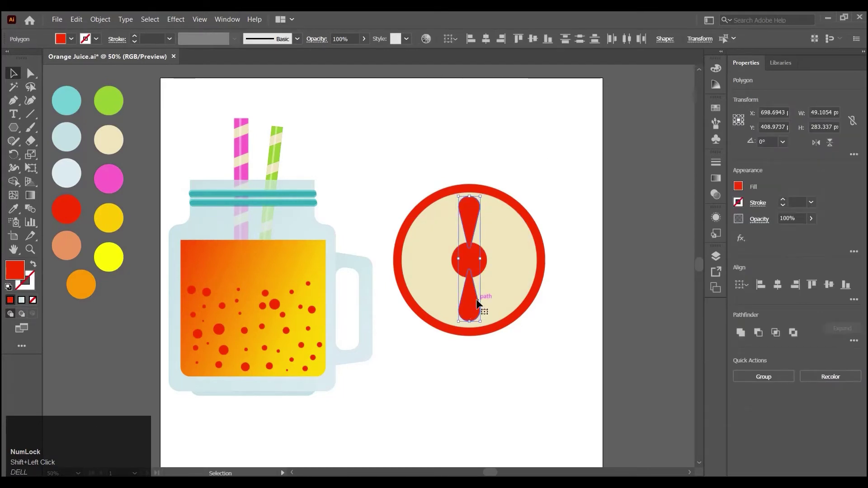
{"action": "right_click", "coordinate": [481, 301]}
{"action": "left_click", "coordinate": [513, 240]}
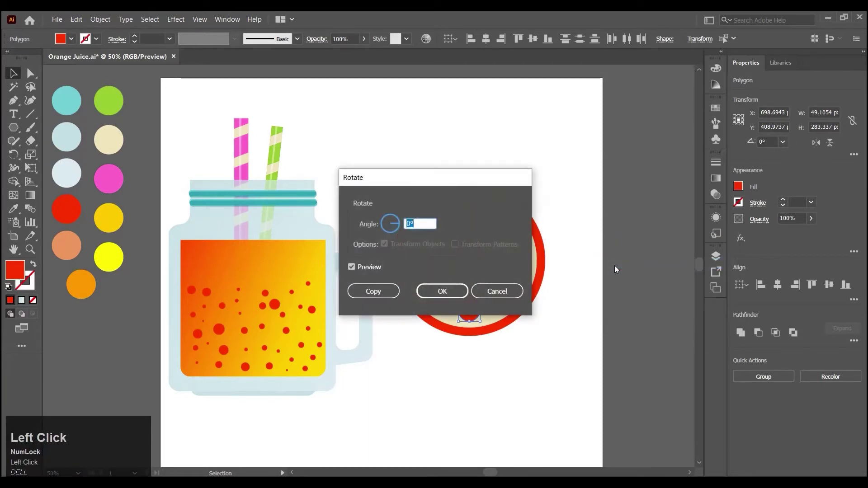
{"action": "left_click", "coordinate": [365, 291]}
{"action": "key", "text": "ctrl+d"}
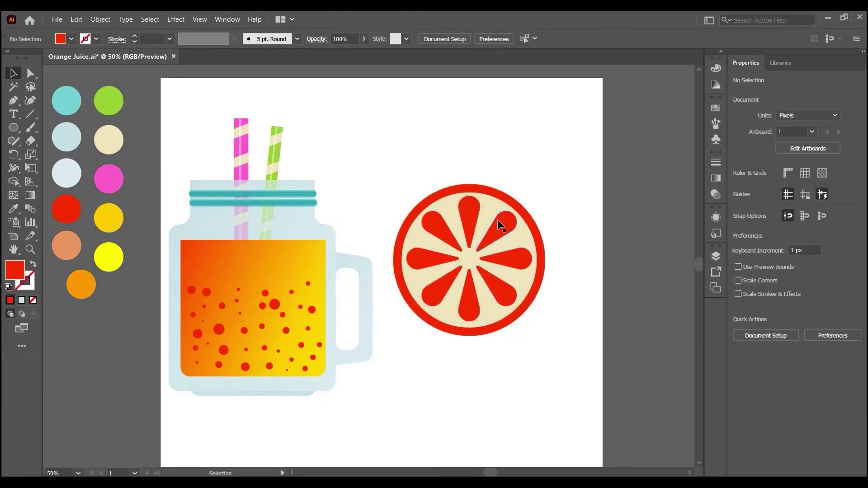
Apply a yellow-orange-red gradient fill to the slice's outer red ring
{"action": "left_click", "coordinate": [559, 158]}
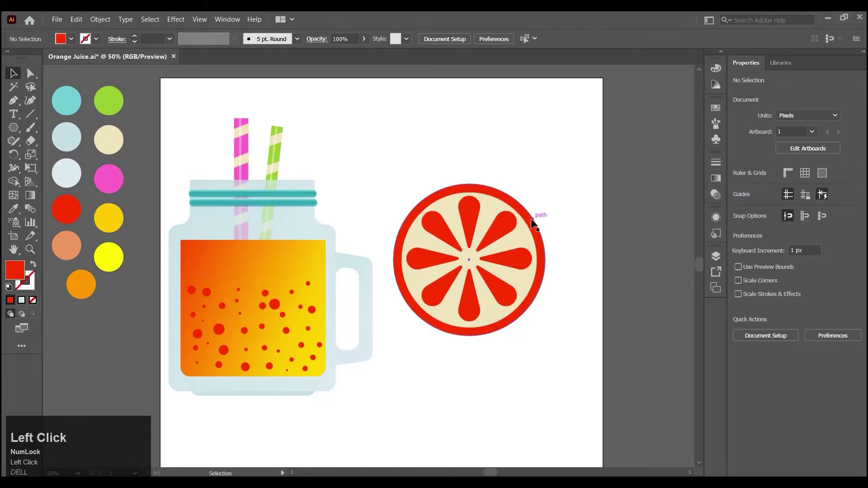
{"action": "left_click", "coordinate": [722, 177]}
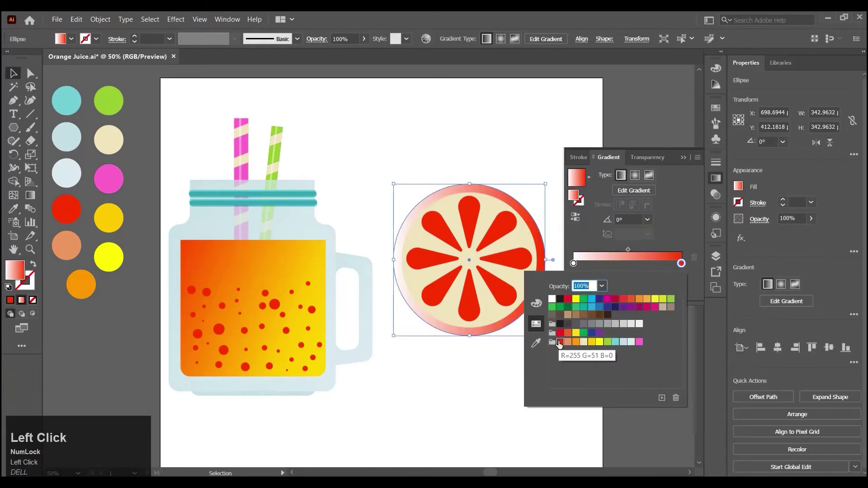
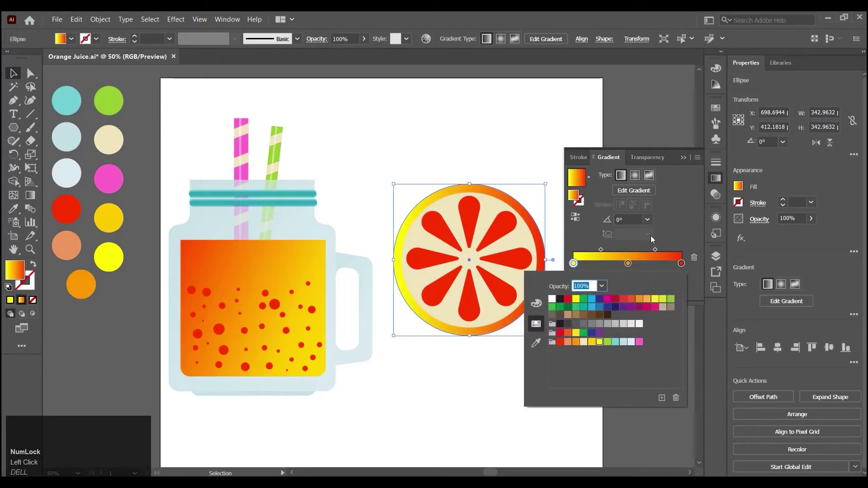
{"action": "left_click", "coordinate": [685, 156]}
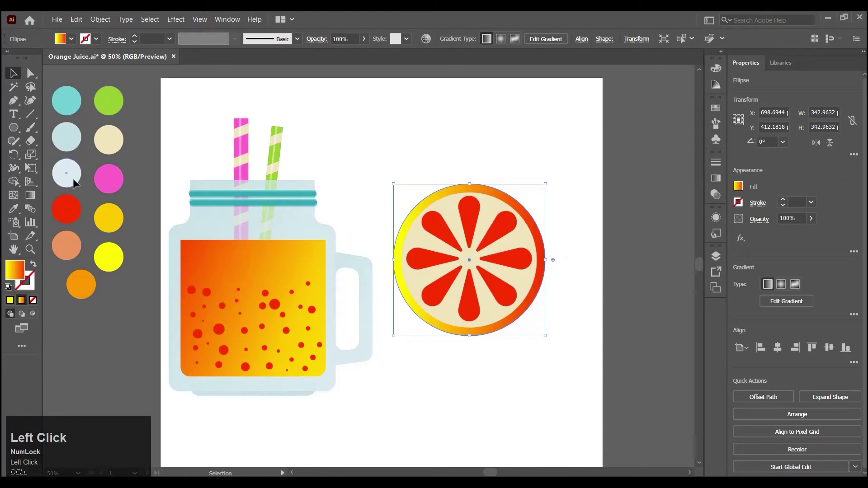
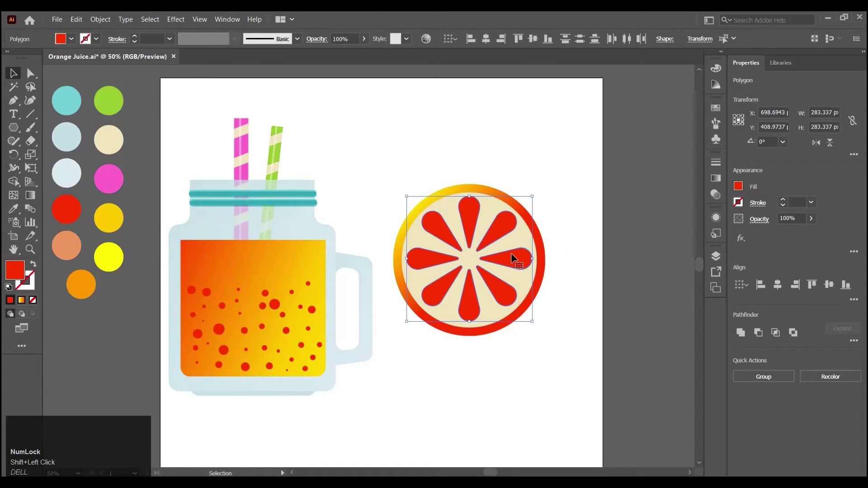
Group the eight segments and pick up the ring's yellow-to-red gradient with the Eyedropper
{"action": "right_click", "coordinate": [501, 230]}
{"action": "left_click", "coordinate": [532, 288]}
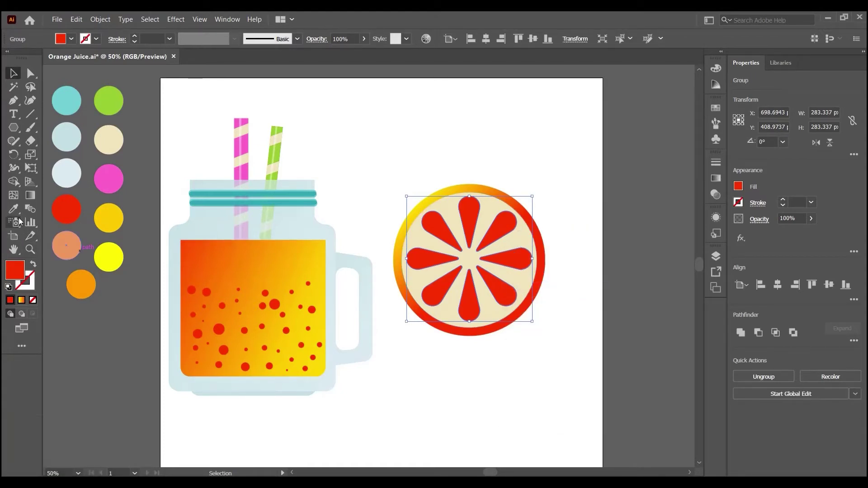
{"action": "left_click", "coordinate": [16, 213]}
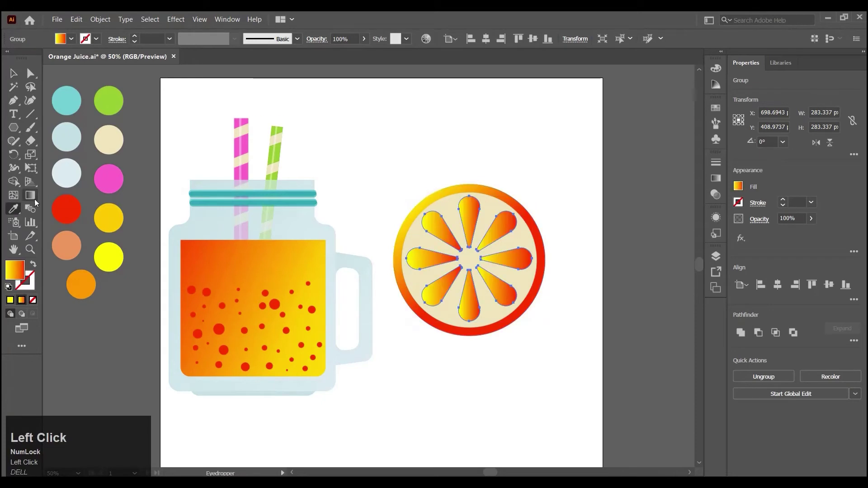
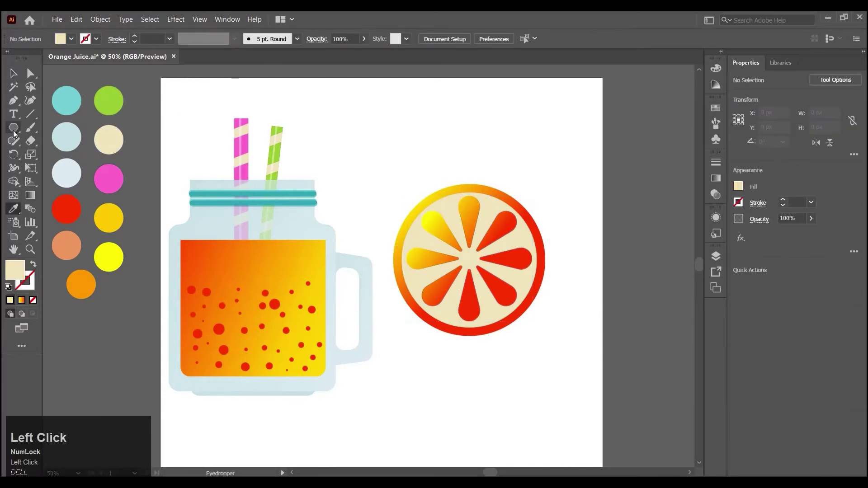
{"action": "right_click", "coordinate": [16, 133]}
{"action": "left_click", "coordinate": [70, 156]}
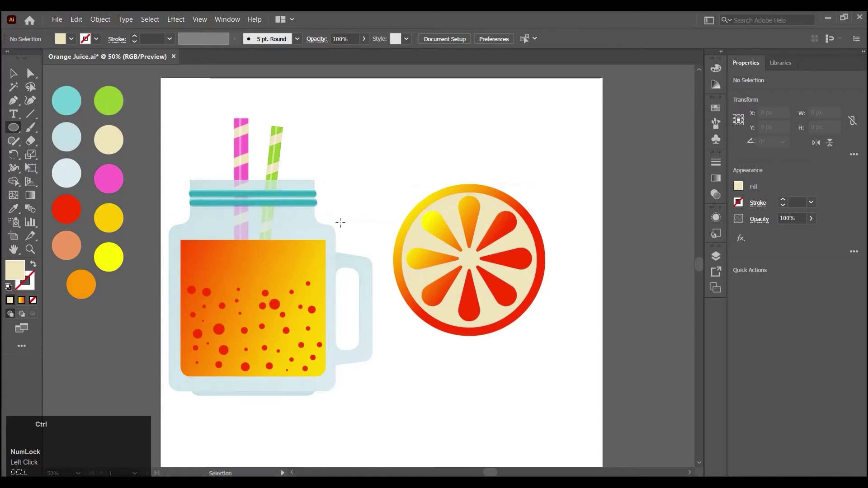
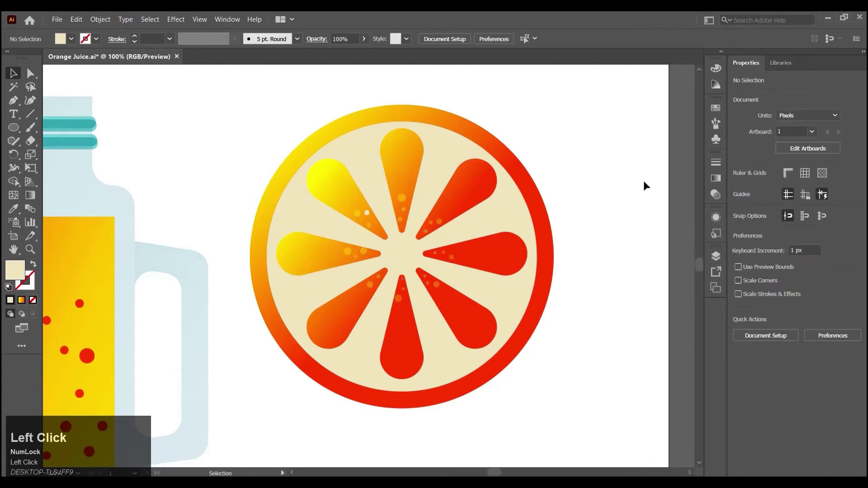
Set the fill colour to white for the highlight rectangles
{"action": "left_click", "coordinate": [18, 129]}
{"action": "right_click", "coordinate": [18, 127]}
{"action": "left_click", "coordinate": [53, 132]}
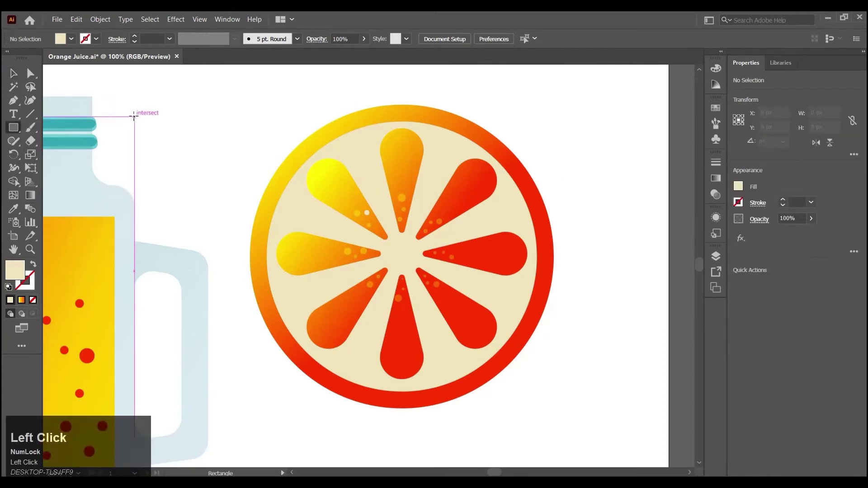
{"action": "left_click", "coordinate": [15, 274]}
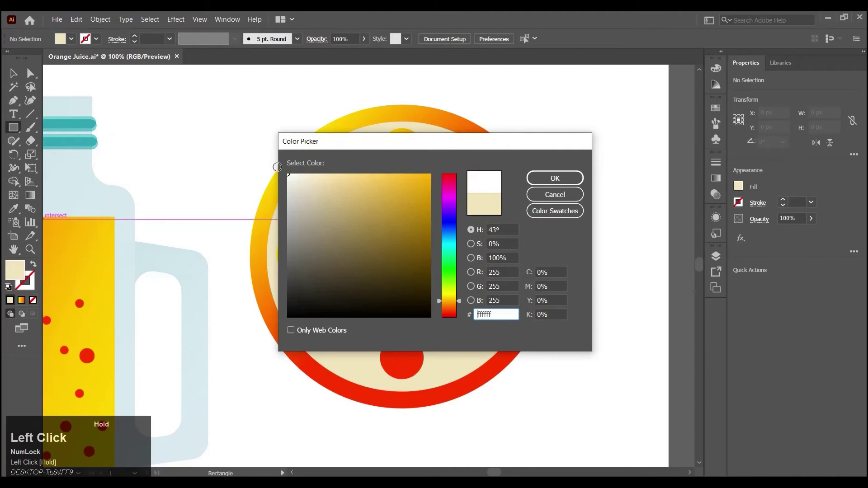
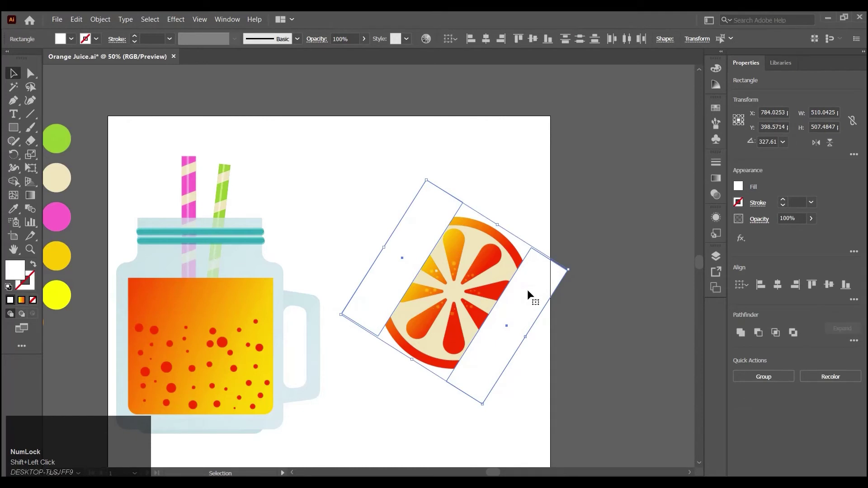
Make the white strips semi-transparent and copy one strip across the slice
{"action": "left_click", "coordinate": [759, 223]}
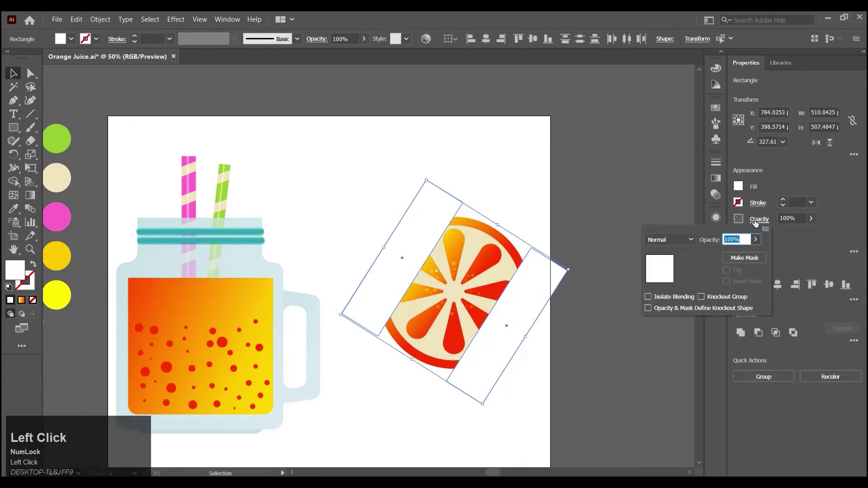
{"action": "left_click", "coordinate": [696, 239]}
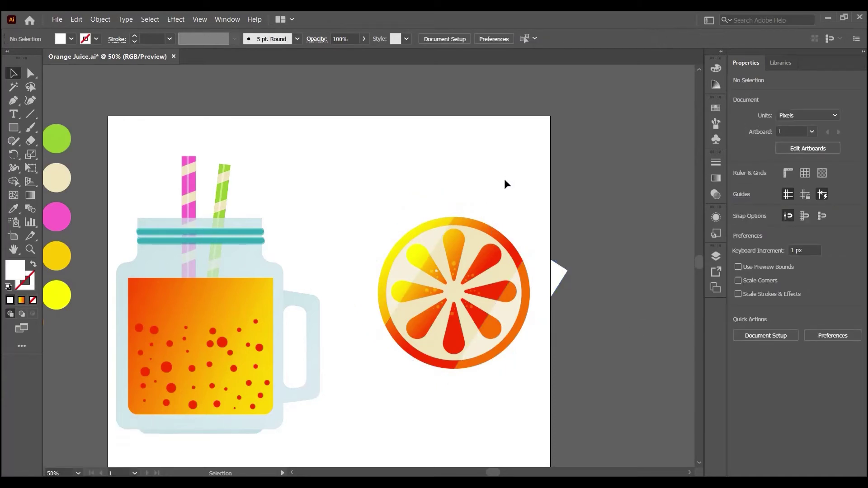
{"action": "left_click", "coordinate": [434, 221]}
{"action": "key", "text": "ctrl+c"}
{"action": "key", "text": "ctrl+v"}
{"action": "left_click_drag", "start_coordinate": [392, 229], "coordinate": [539, 281]}
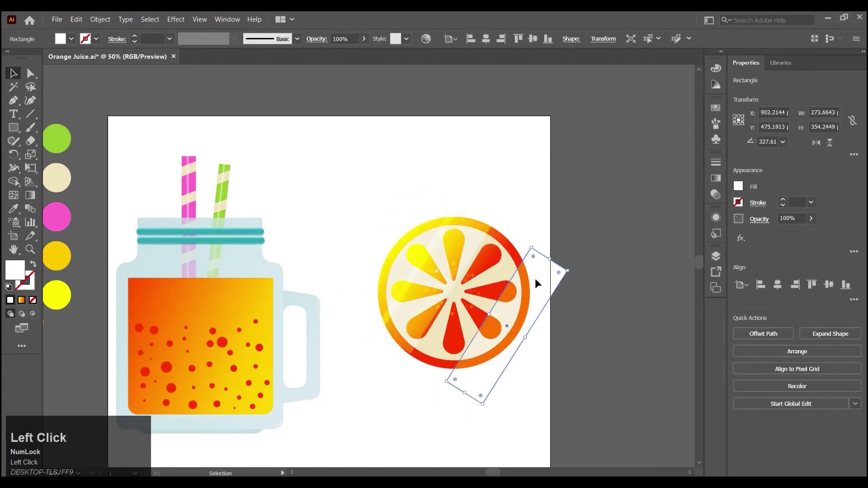
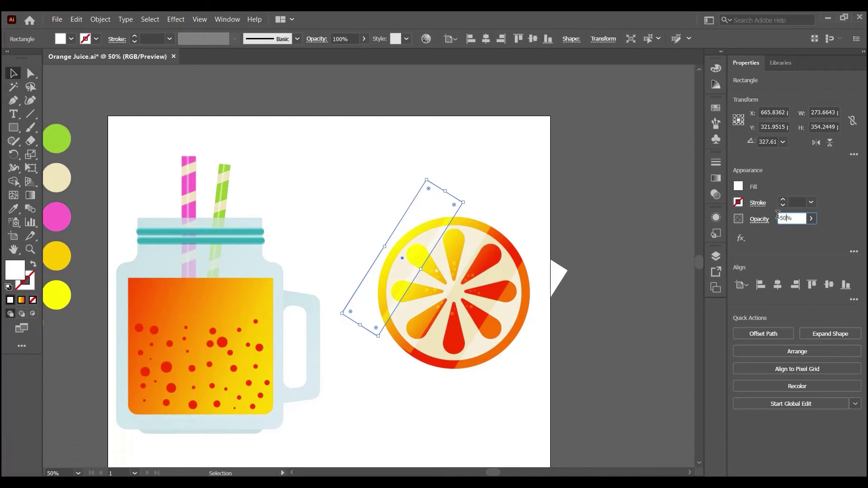
Set the highlight strips to 50% and 70% opacity individually
{"action": "key", "text": "Return"}
{"action": "left_click", "coordinate": [293, 92]}
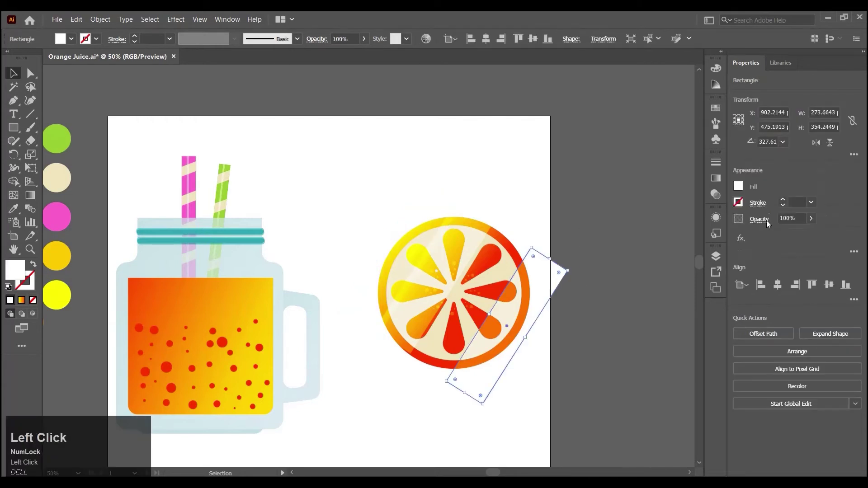
{"action": "key", "text": "Return"}
{"action": "left_click", "coordinate": [623, 199]}
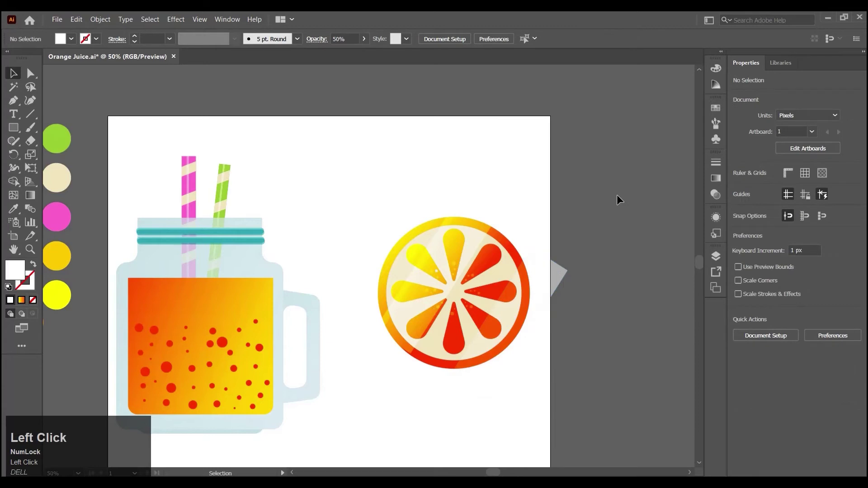
{"action": "left_click", "coordinate": [479, 229]}
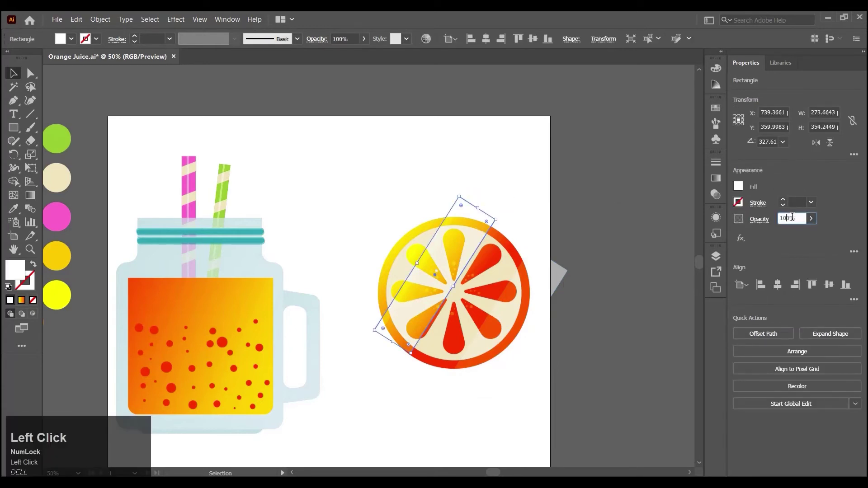
{"action": "key", "text": "Return"}
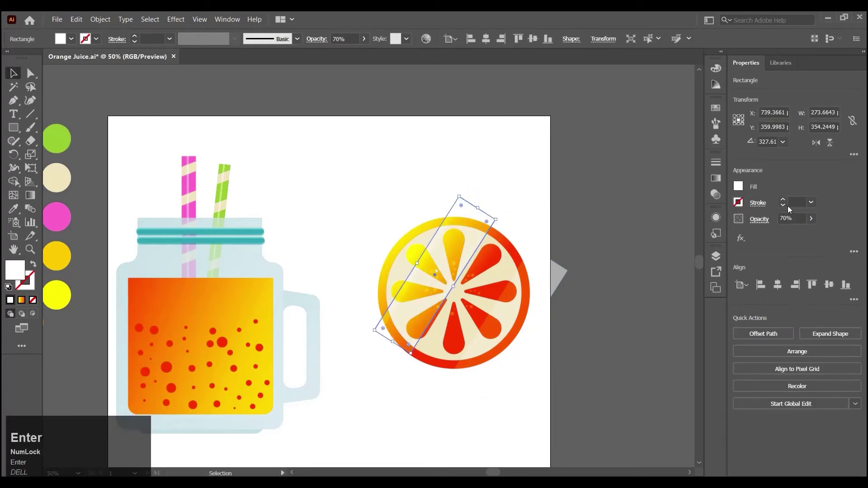
{"action": "left_click", "coordinate": [636, 175]}
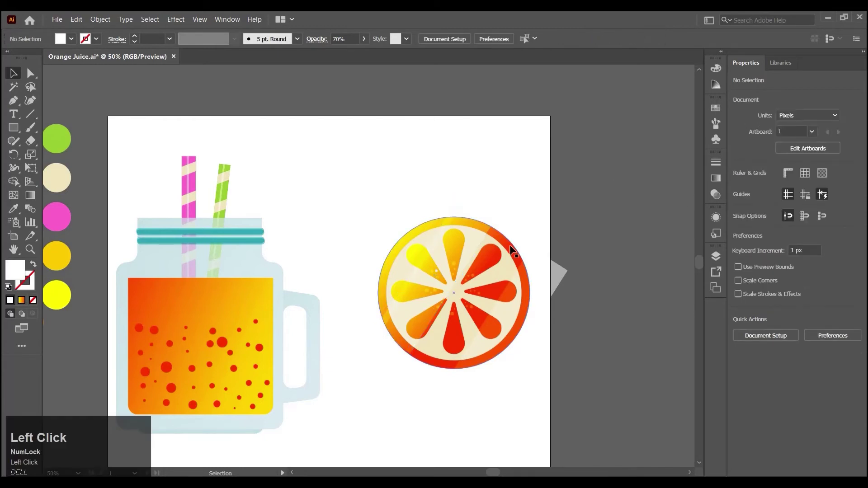
Paste a copy of the slice's outer gradient circle in place and bring it to the top
{"action": "left_click", "coordinate": [512, 248]}
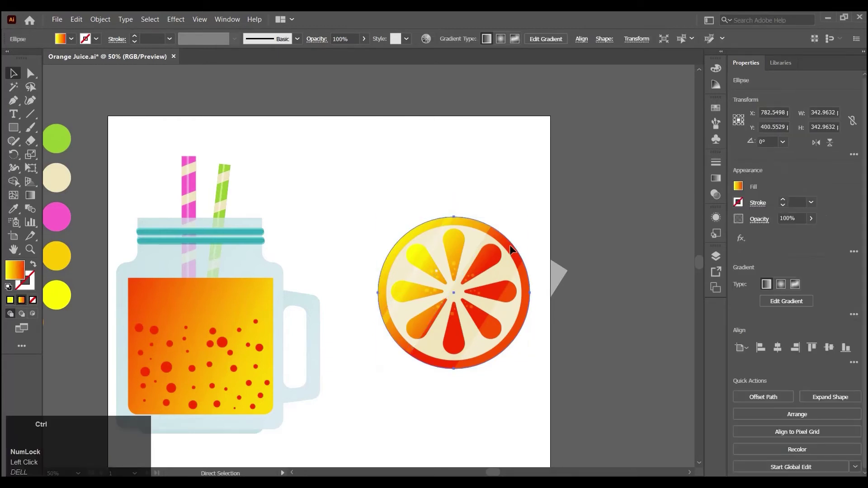
{"action": "key", "text": "ctrl+f"}
{"action": "key", "text": "ctrl+z"}
{"action": "key", "text": "ctrl+shift+z"}
{"action": "left_click", "coordinate": [514, 250]}
{"action": "right_click", "coordinate": [517, 250]}
{"action": "left_click", "coordinate": [578, 428]}
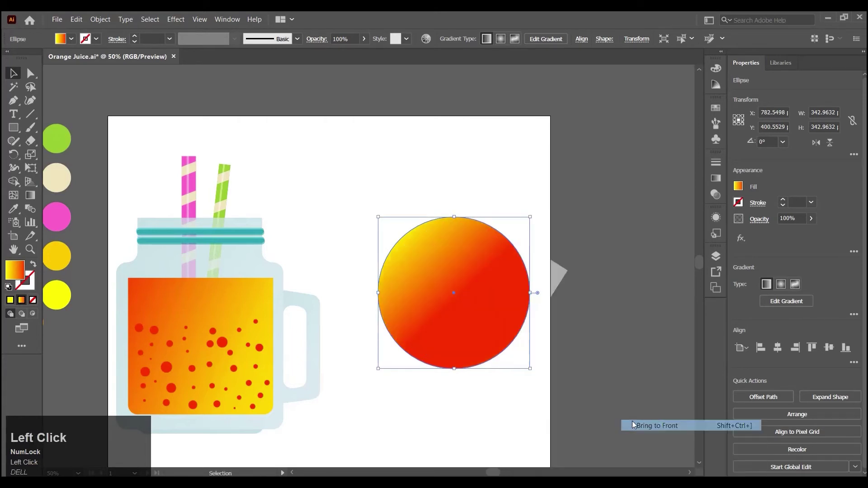
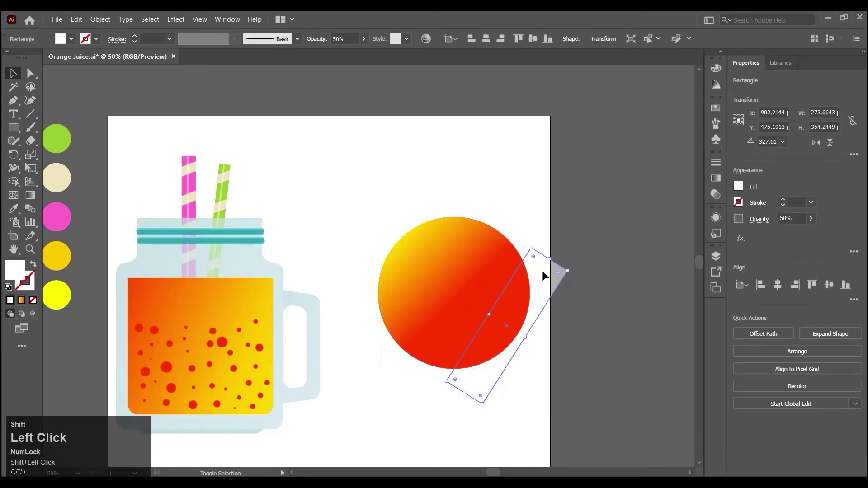
Clip the highlight strips to the circle copy and delete the leftover pieces outside the slice
{"action": "right_click", "coordinate": [522, 333]}
{"action": "left_click", "coordinate": [563, 262]}
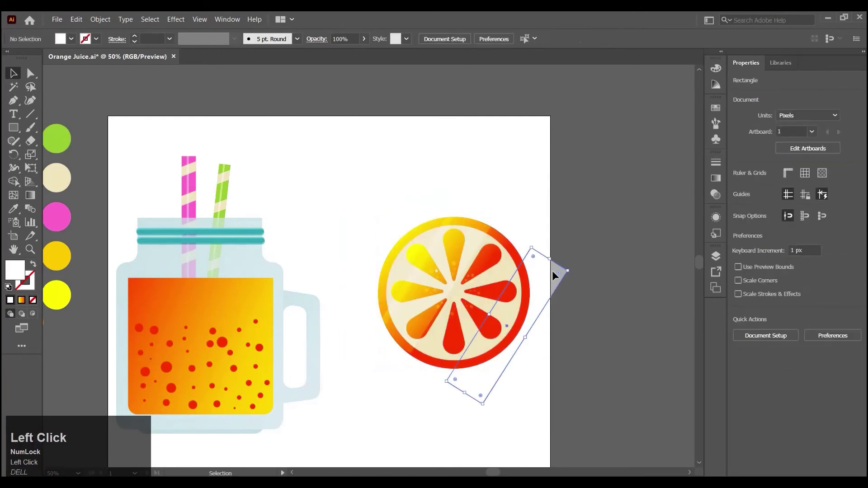
{"action": "key", "text": "ctrl+z"}
{"action": "left_click", "coordinate": [396, 160]}
{"action": "right_click", "coordinate": [518, 290]}
{"action": "left_click", "coordinate": [582, 376]}
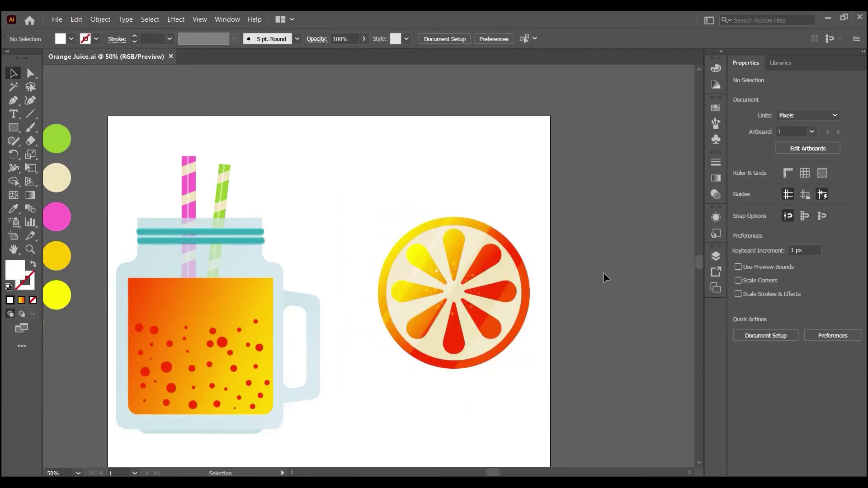
Duplicate the whole orange slice and place the copy above the original
{"action": "left_click", "coordinate": [388, 206]}
{"action": "key", "text": "ctrl+c"}
{"action": "key", "text": "ctrl+v"}
{"action": "left_click_drag", "start_coordinate": [389, 288], "coordinate": [569, 197]}
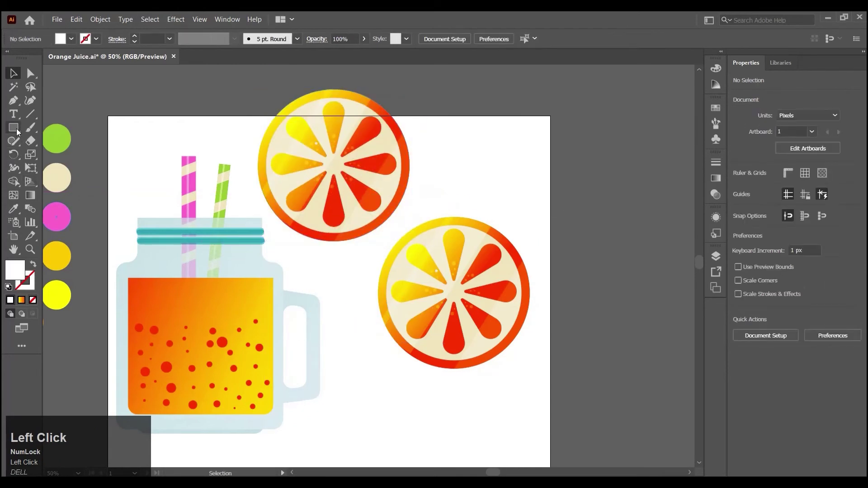
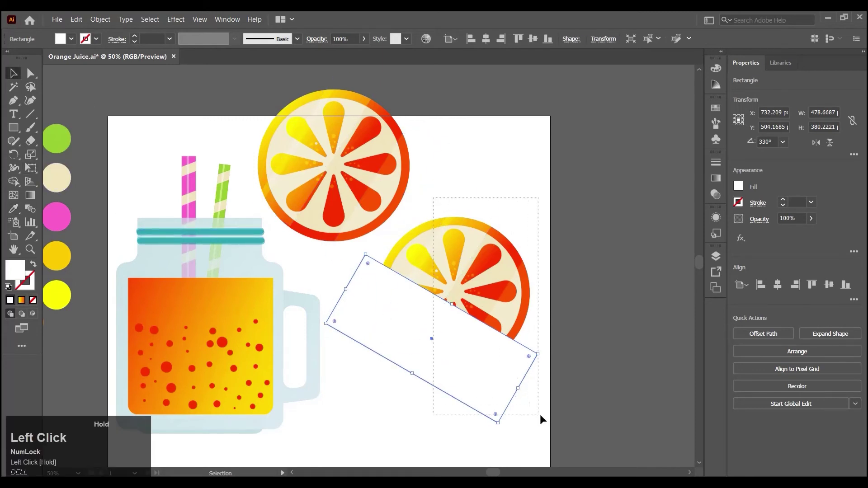
Clip the lower slice to the tilted rectangle, cutting it into a half-slice wedge
{"action": "right_click", "coordinate": [515, 375]}
{"action": "left_click", "coordinate": [556, 298]}
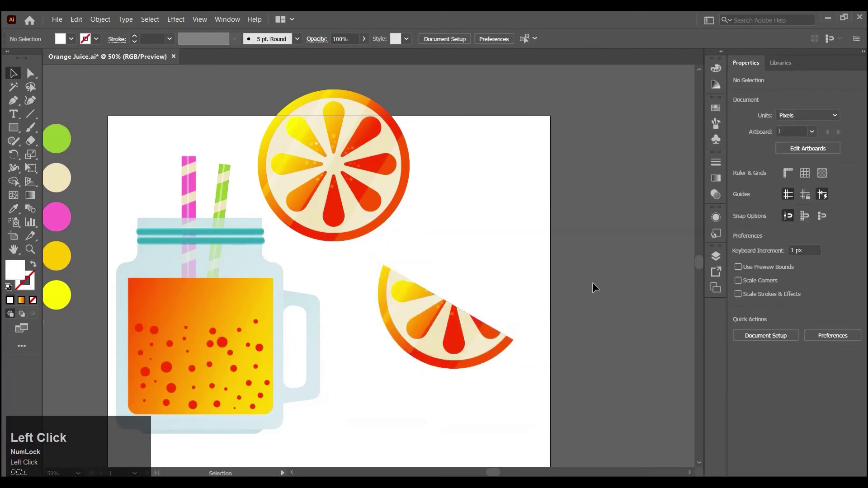
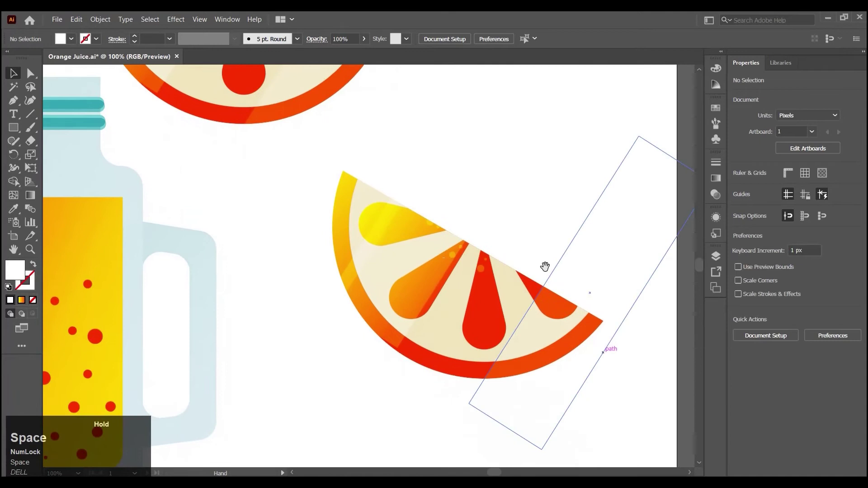
{"action": "left_click", "coordinate": [719, 182]}
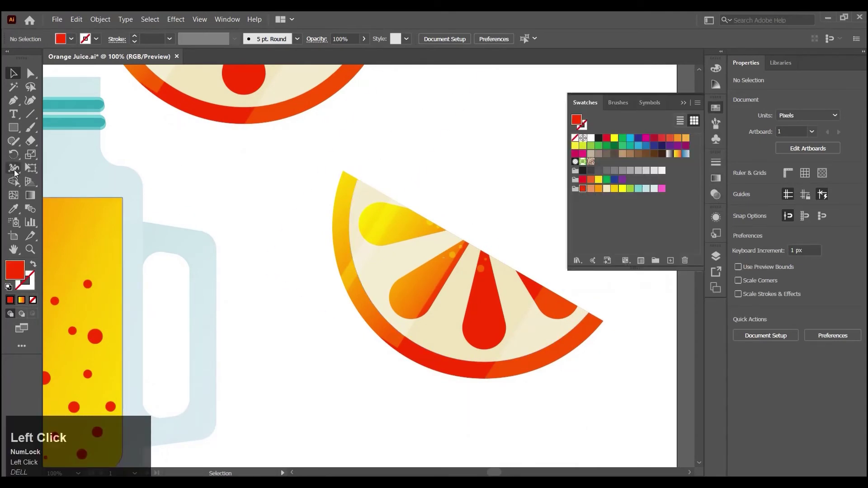
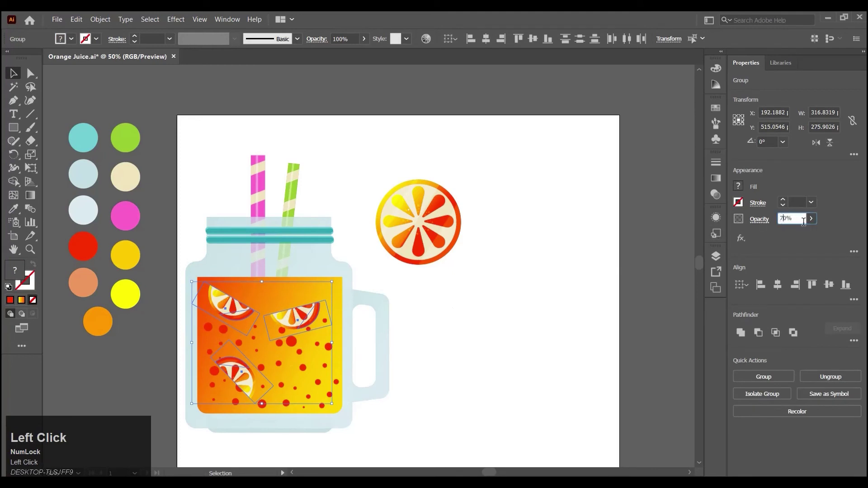
Apply 70% opacity to the orange pieces in the juice and save the file
{"action": "key", "text": "Return"}
{"action": "key", "text": "ctrl+s"}
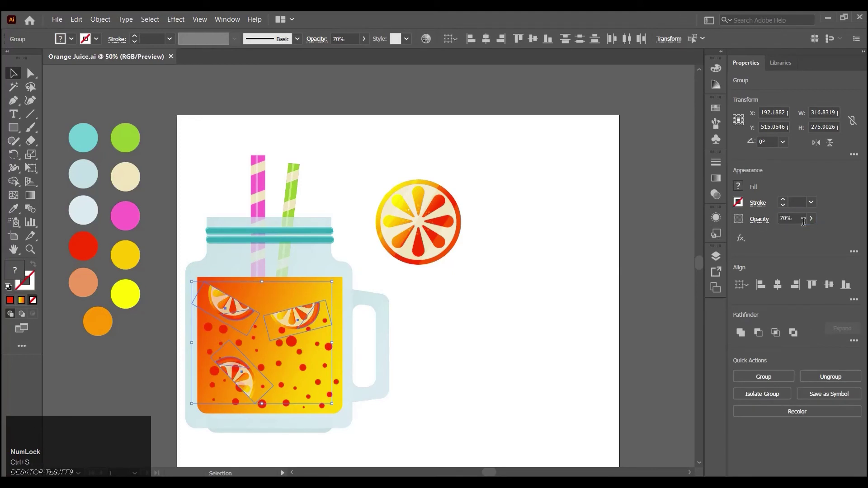
{"action": "left_click", "coordinate": [580, 311]}
{"action": "right_click", "coordinate": [17, 130]}
{"action": "left_click", "coordinate": [40, 132]}
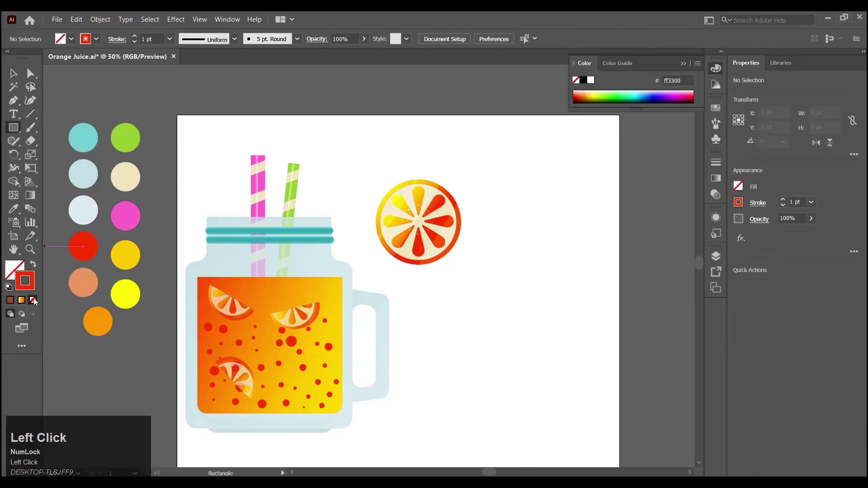
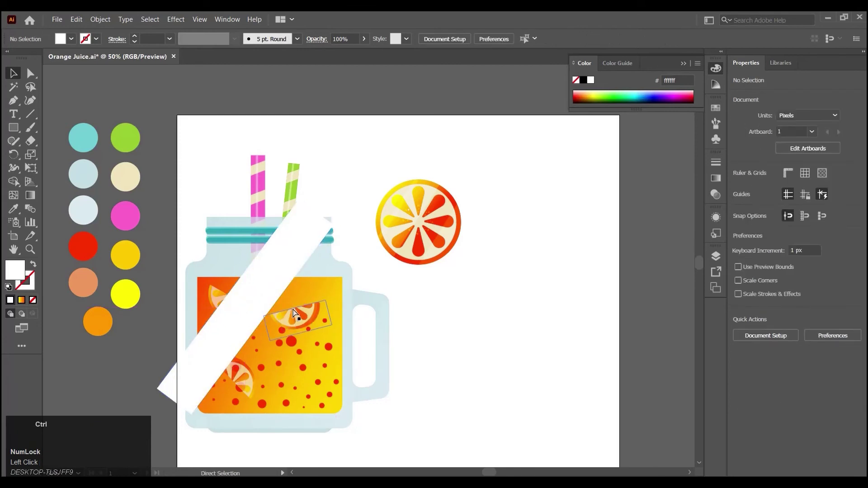
Paste copies of the white diagonal bar as thinner strips placed across the jar
{"action": "key", "text": "ctrl+c"}
{"action": "key", "text": "ctrl+v"}
{"action": "left_click_drag", "start_coordinate": [272, 295], "coordinate": [515, 336]}
{"action": "key", "text": "ctrl+z"}
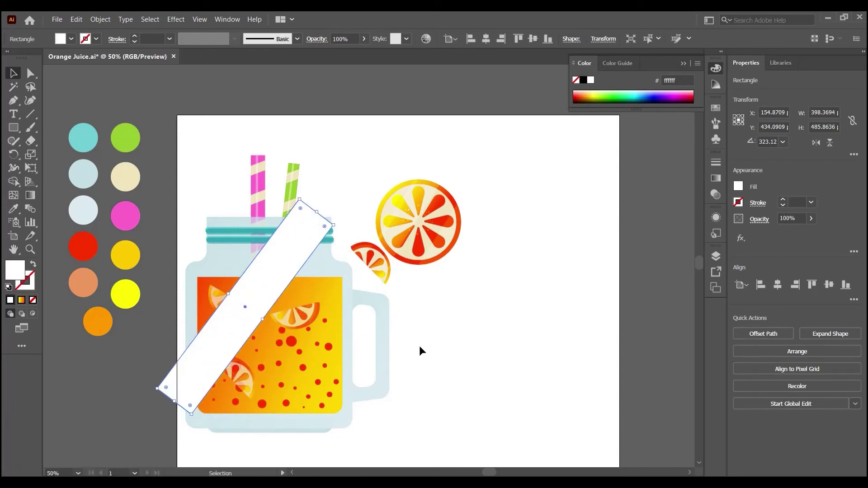
{"action": "left_click", "coordinate": [274, 280]}
{"action": "key", "text": "ctrl+c"}
{"action": "key", "text": "ctrl+v"}
{"action": "left_click_drag", "start_coordinate": [375, 264], "coordinate": [471, 348]}
{"action": "key", "text": "ctrl+c"}
{"action": "key", "text": "ctrl+v"}
{"action": "left_click_drag", "start_coordinate": [374, 273], "coordinate": [339, 336]}
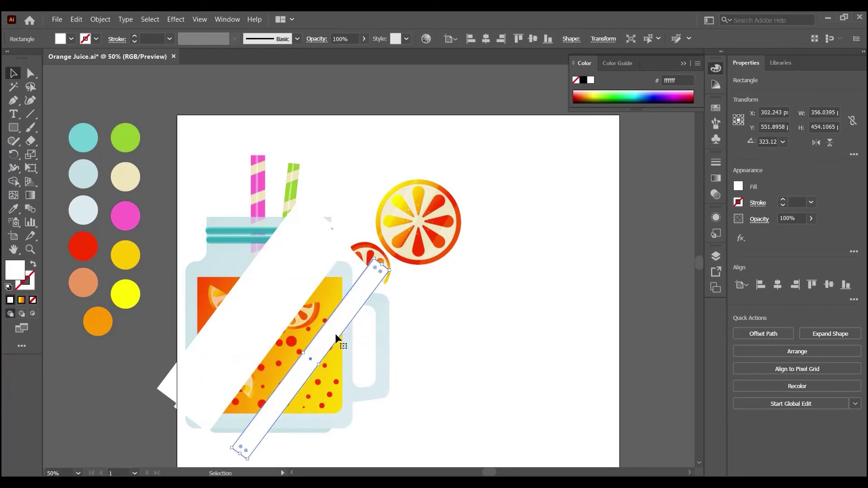
Blend the highlight strips over the juice with Soft Light
{"action": "left_click", "coordinate": [286, 250]}
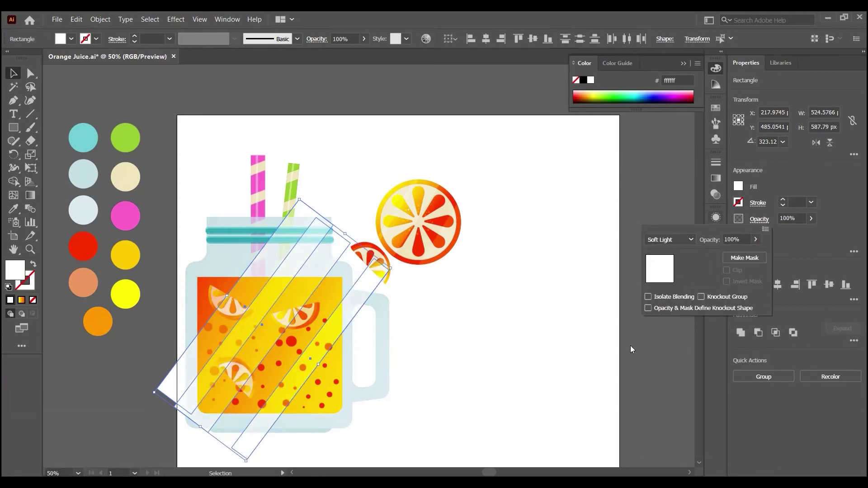
{"action": "left_click", "coordinate": [434, 312]}
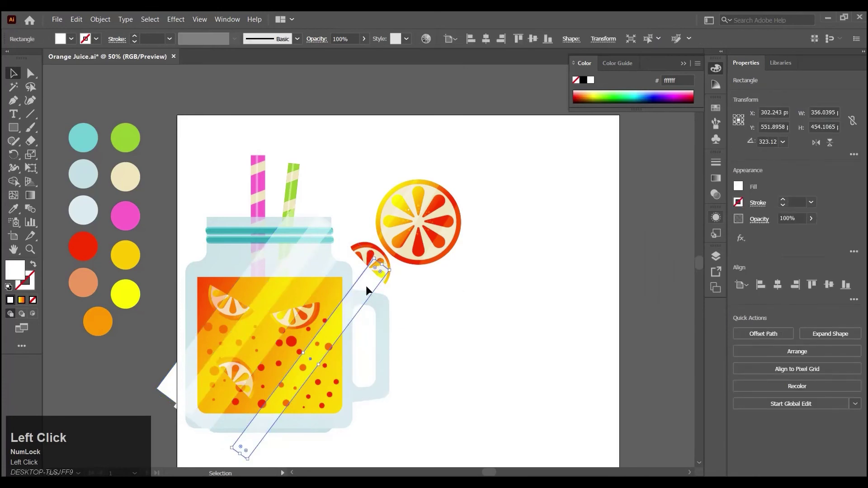
{"action": "left_click", "coordinate": [290, 238]}
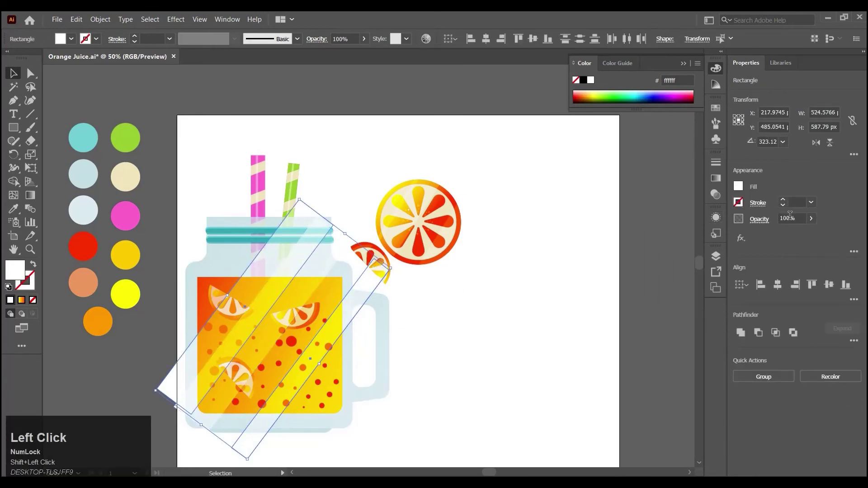
{"action": "key", "text": "Return"}
Paste a copy of the jar body shape in front and bring it to the top of the stack
{"action": "left_click", "coordinate": [228, 256]}
{"action": "key", "text": "ctrl+c"}
{"action": "key", "text": "ctrl+v"}
{"action": "key", "text": "ctrl+z"}
{"action": "left_click", "coordinate": [226, 254]}
{"action": "key", "text": "ctrl+c"}
{"action": "key", "text": "ctrl+f"}
{"action": "right_click", "coordinate": [226, 254]}
{"action": "left_click", "coordinate": [263, 201]}
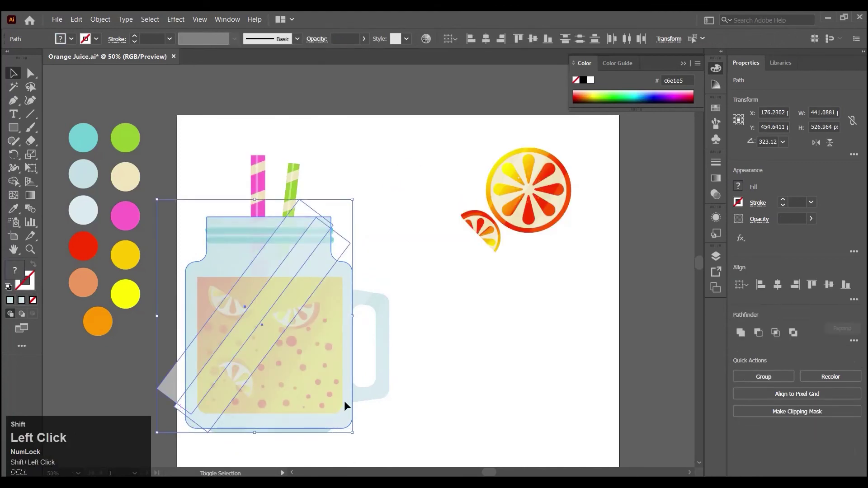
Clip the diagonal highlight strips to the jar body copy with a clipping mask
{"action": "left_click", "coordinate": [374, 285]}
{"action": "right_click", "coordinate": [374, 284]}
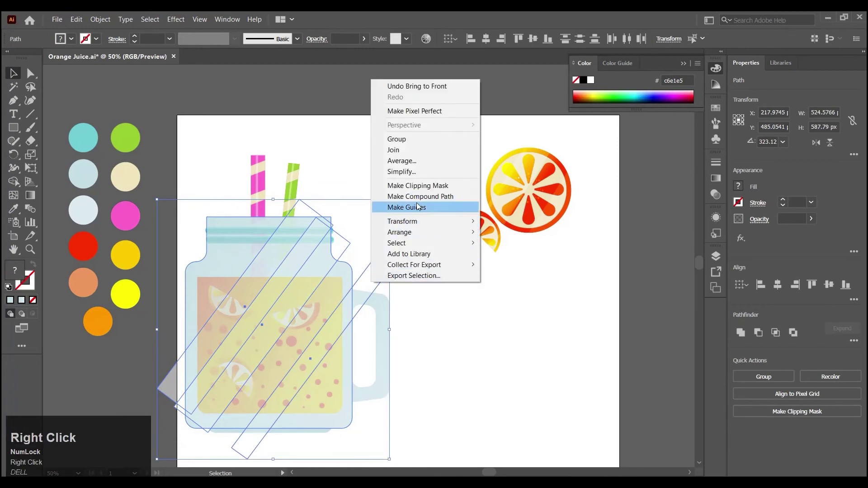
{"action": "left_click", "coordinate": [427, 189]}
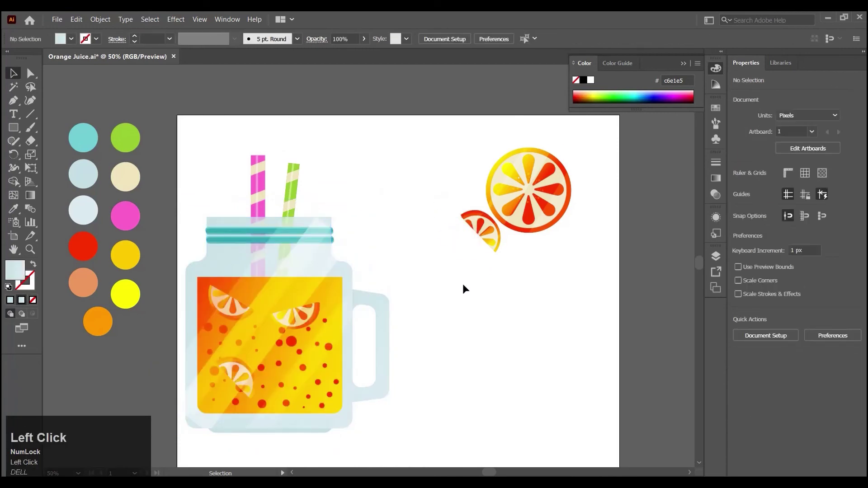
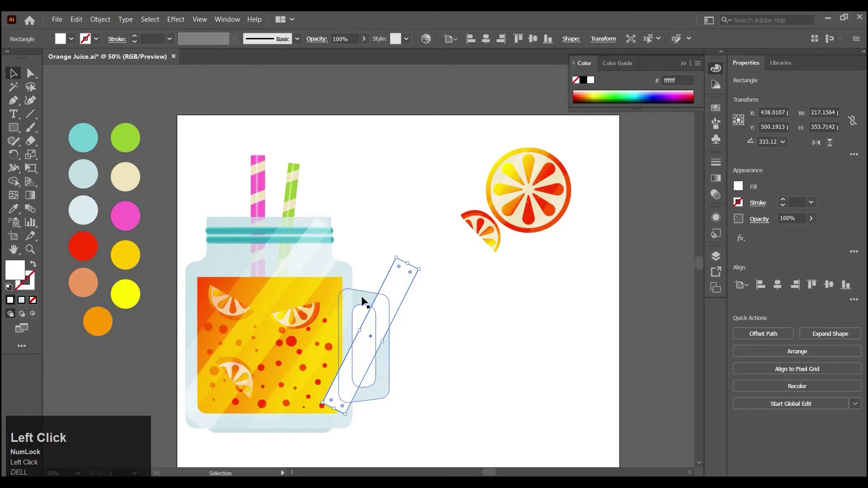
Paste a copy of the jar handle in front and bring it to the front for clipping
{"action": "key", "text": "ctrl+c"}
{"action": "key", "text": "ctrl+f"}
{"action": "left_click", "coordinate": [460, 292]}
{"action": "right_click", "coordinate": [371, 298]}
{"action": "left_click", "coordinate": [407, 408]}
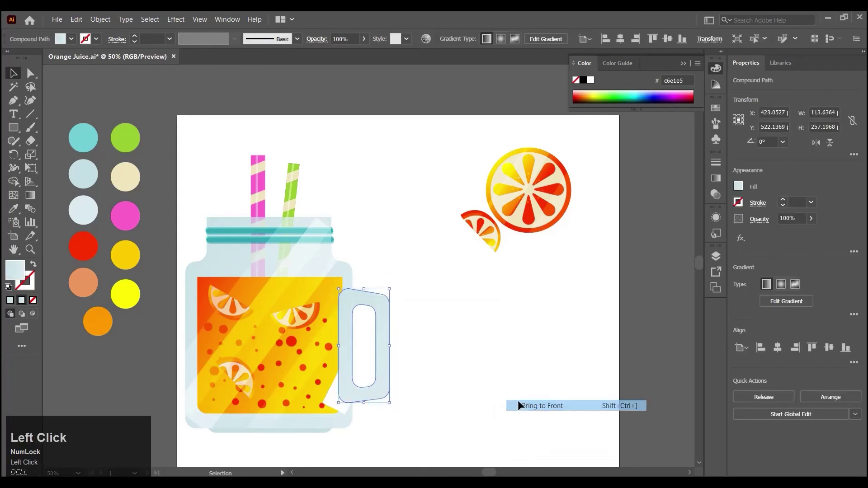
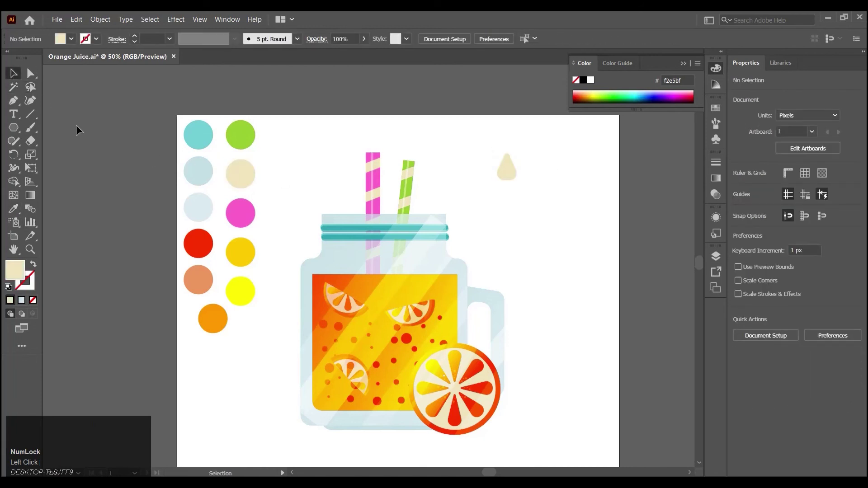
Zoom in and select the cream drop shape beside the jar's orange slice
{"action": "key", "text": "space"}
{"action": "left_click", "coordinate": [497, 98]}
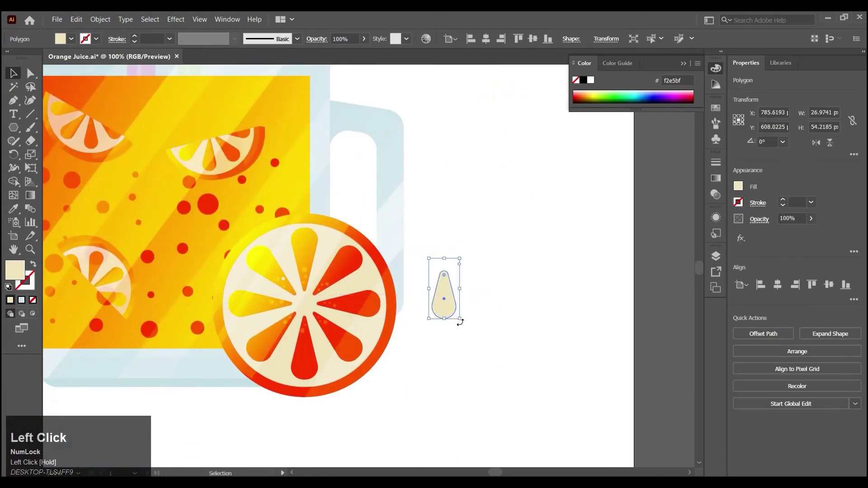
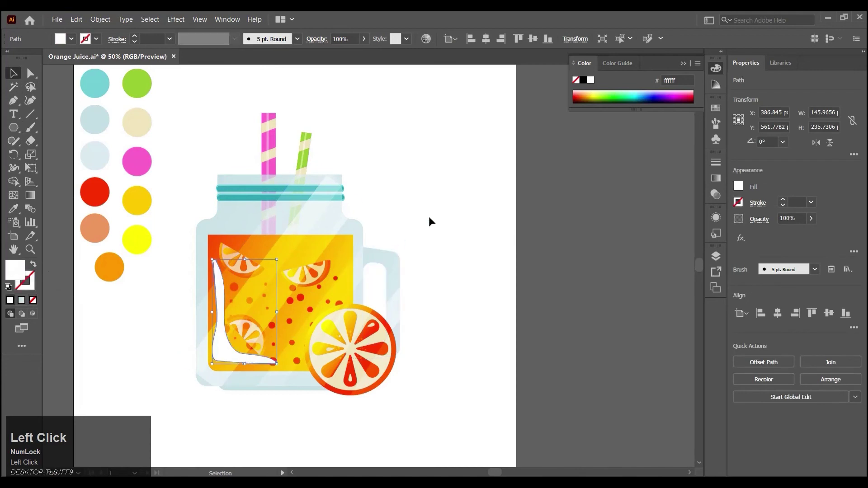
Set the curved white reflection inside the juice to 50% opacity and deselect
{"action": "left_click", "coordinate": [438, 219]}
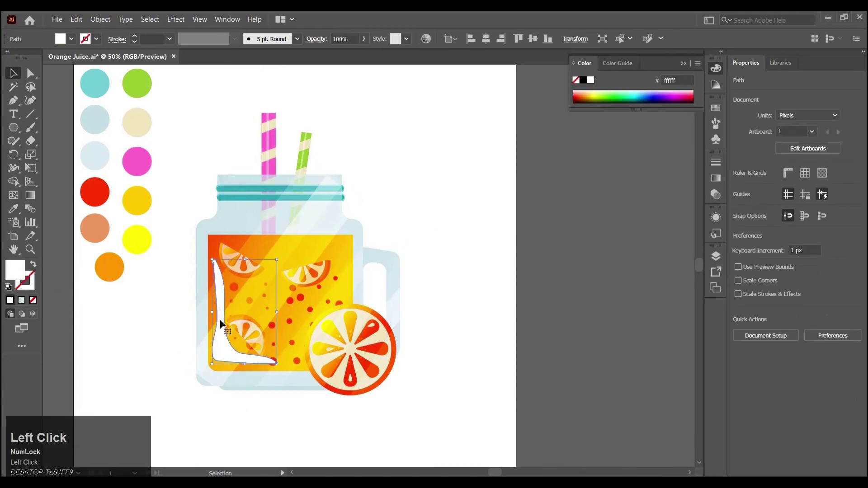
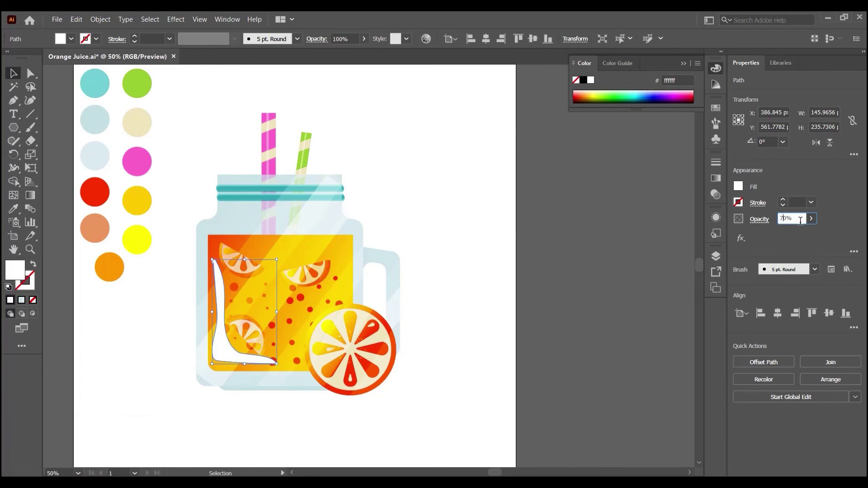
{"action": "key", "text": "Return"}
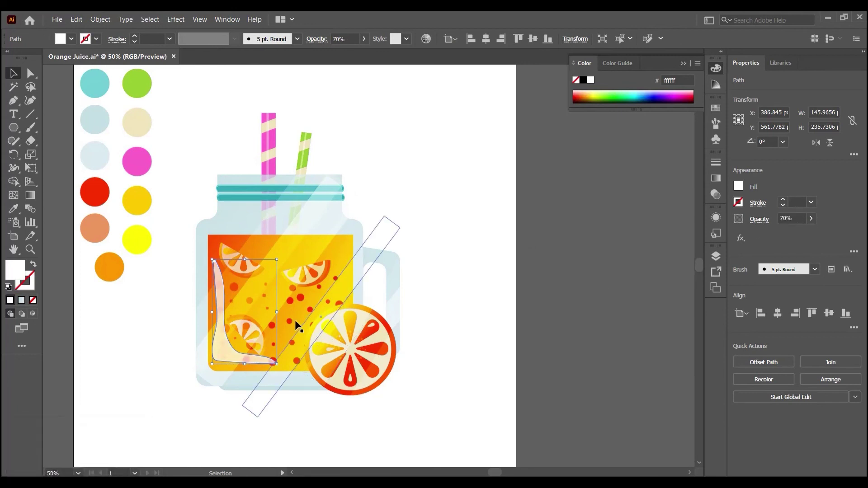
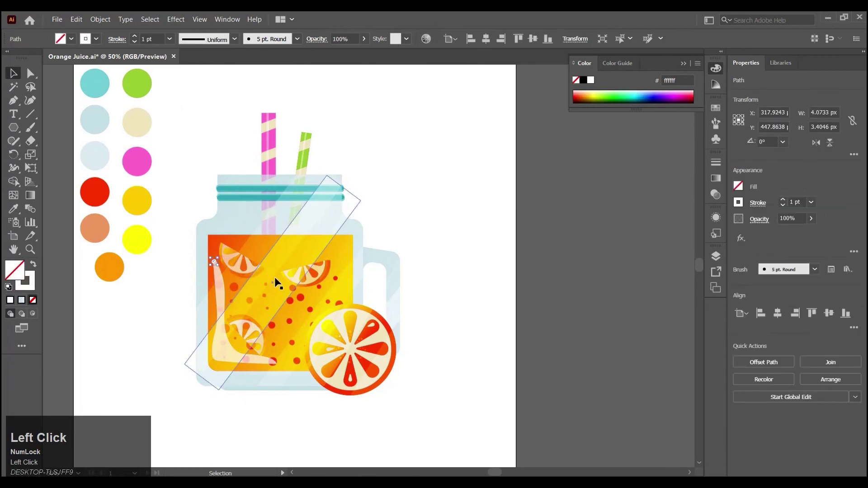
{"action": "left_click", "coordinate": [224, 332]}
{"action": "key", "text": "Return"}
{"action": "left_click", "coordinate": [186, 87]}
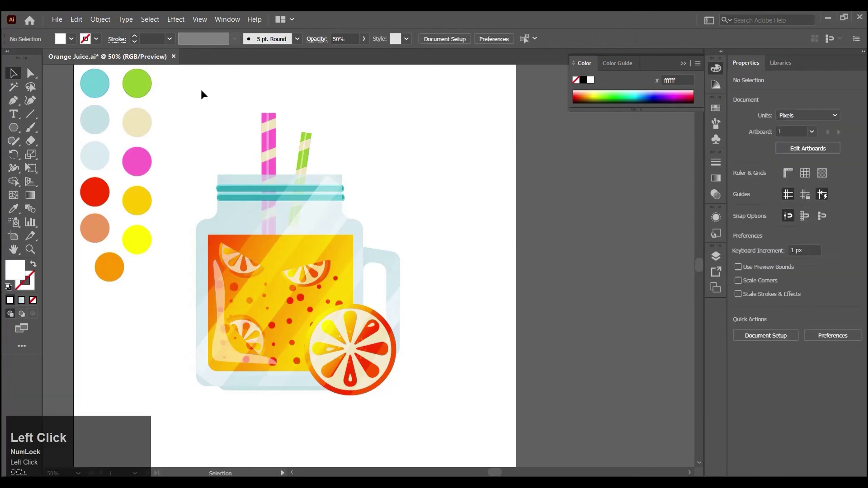
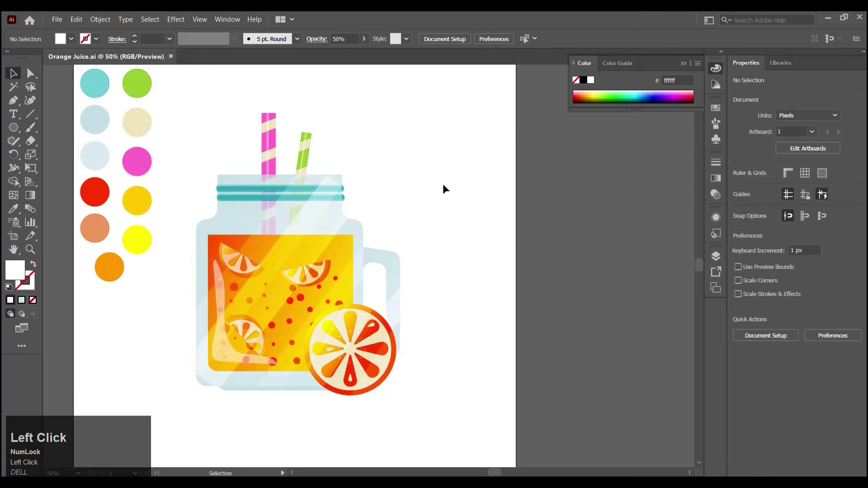
Save the finished illustration
{"action": "left_click_drag", "start_coordinate": [219, 324], "coordinate": [218, 262]}
{"action": "left_click", "coordinate": [218, 263]}
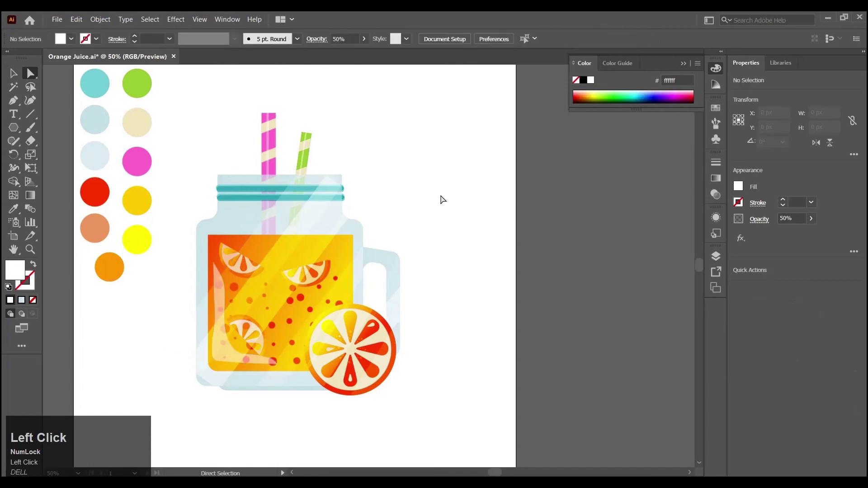
{"action": "key", "text": "ctrl+s"}
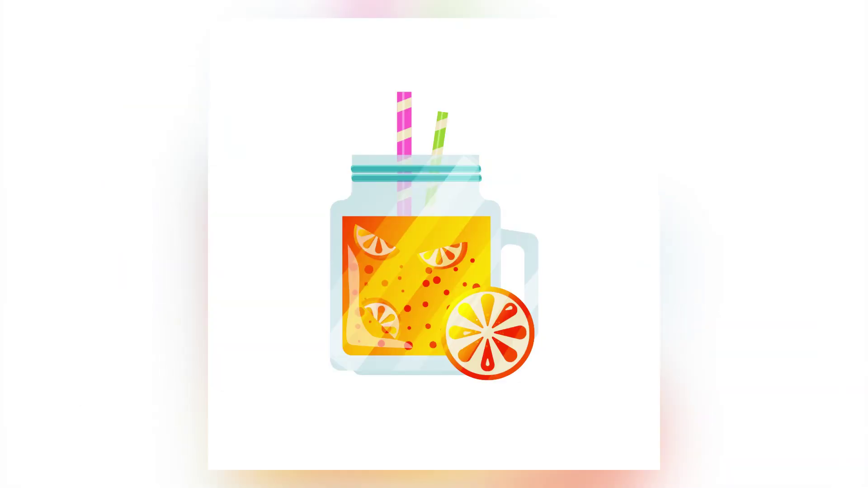